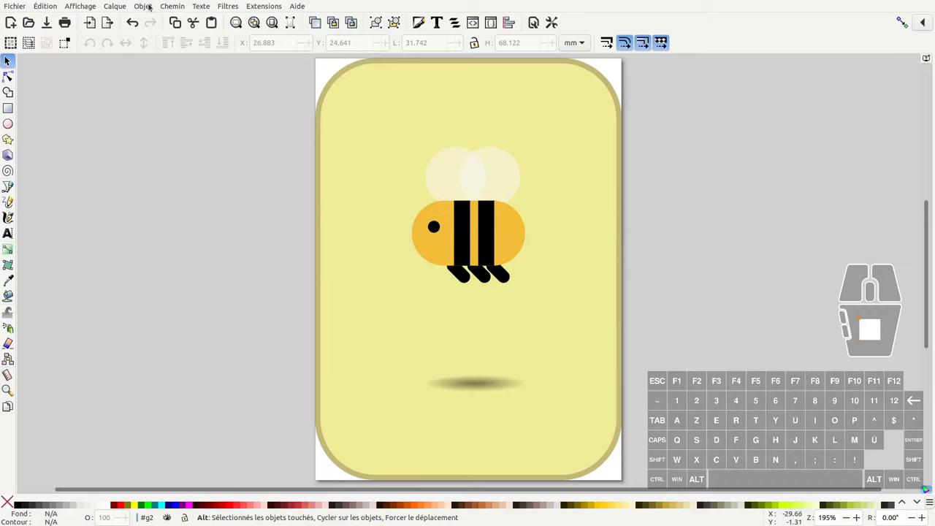
Step: Show the Calques et objets panel to inspect the bee file, then start a new document
left_click(154, 7)
left_click(158, 21)
left_click(650, 49)
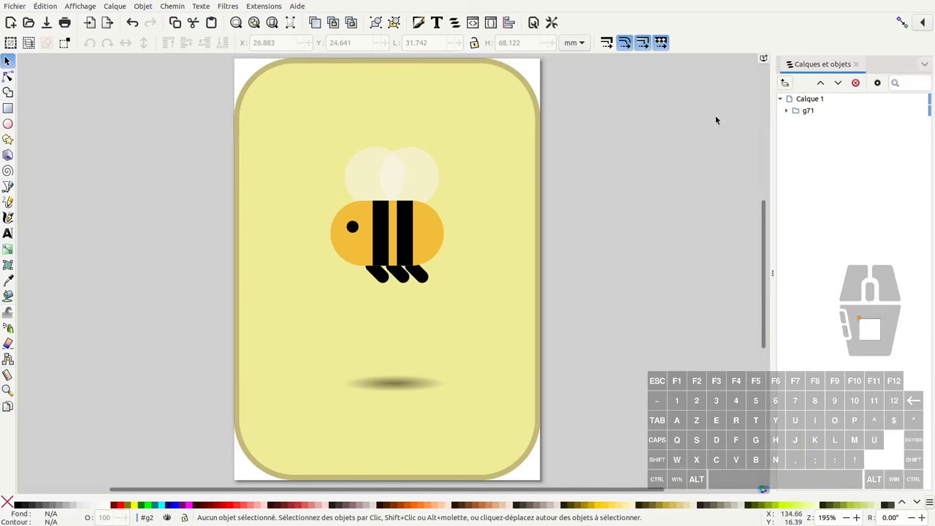
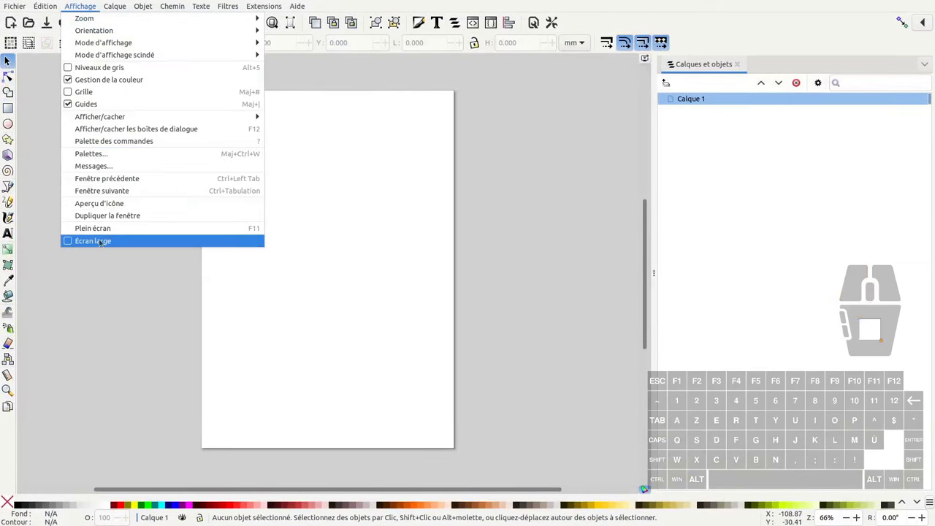
Step: Import the bee card PNG as an embedded 322×444 image and zoom in on it
left_click(395, 77)
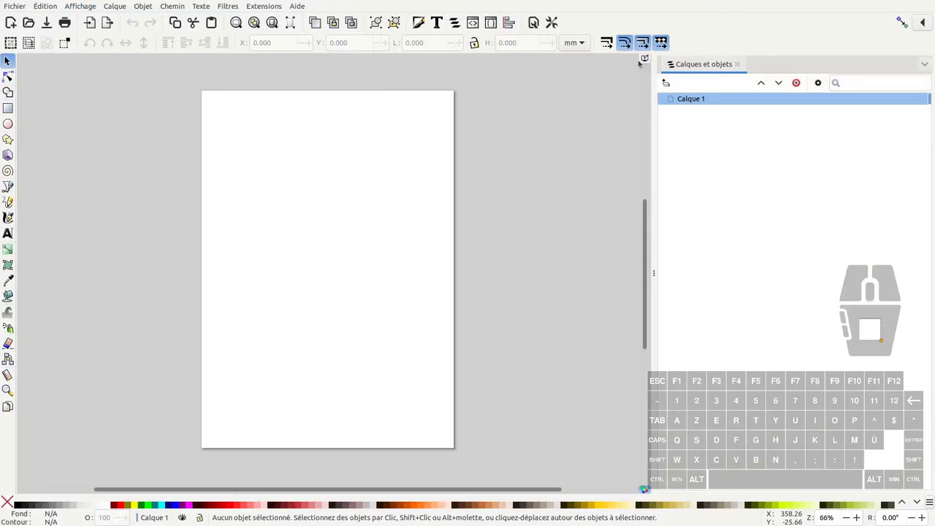
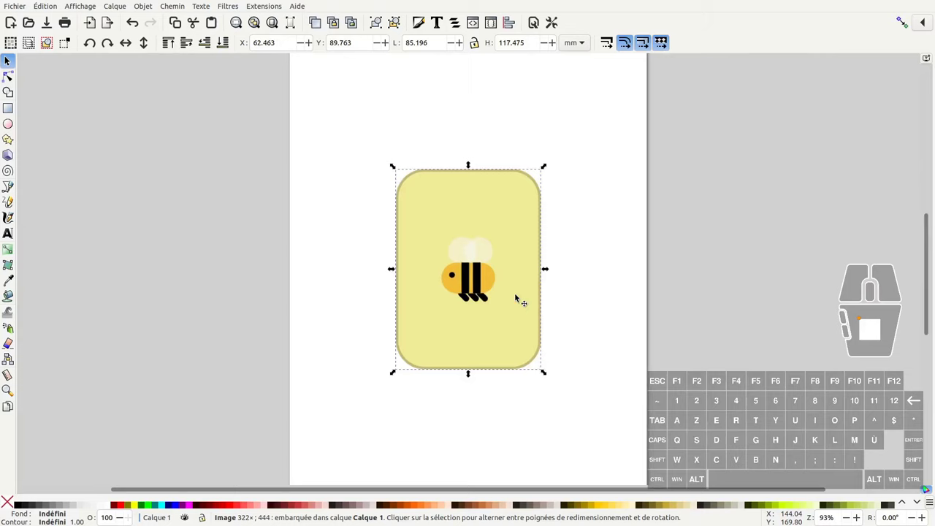
left_click_drag(456, 279, 526, 240)
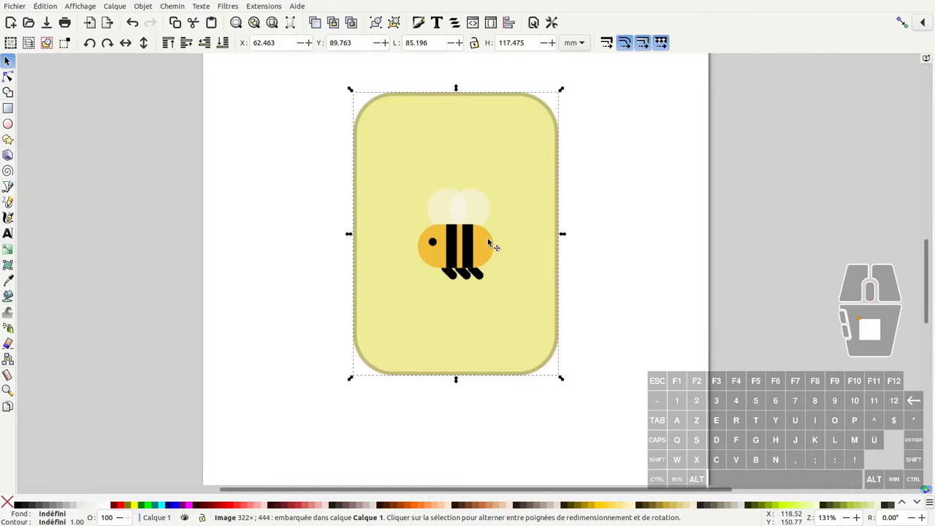
middle_click(491, 239)
middle_click(488, 241)
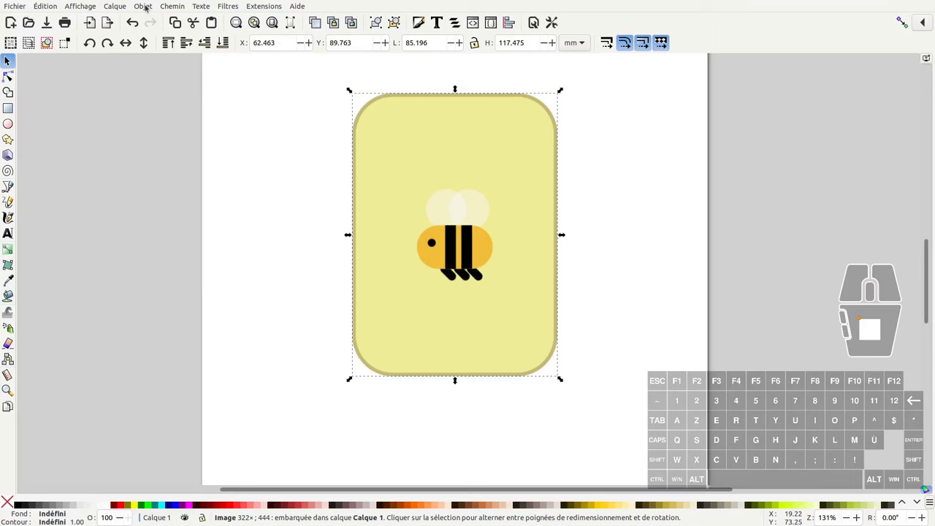
Step: Rename the reference image's layer from Calque 1 to modele
left_click(437, 247)
left_click(437, 248)
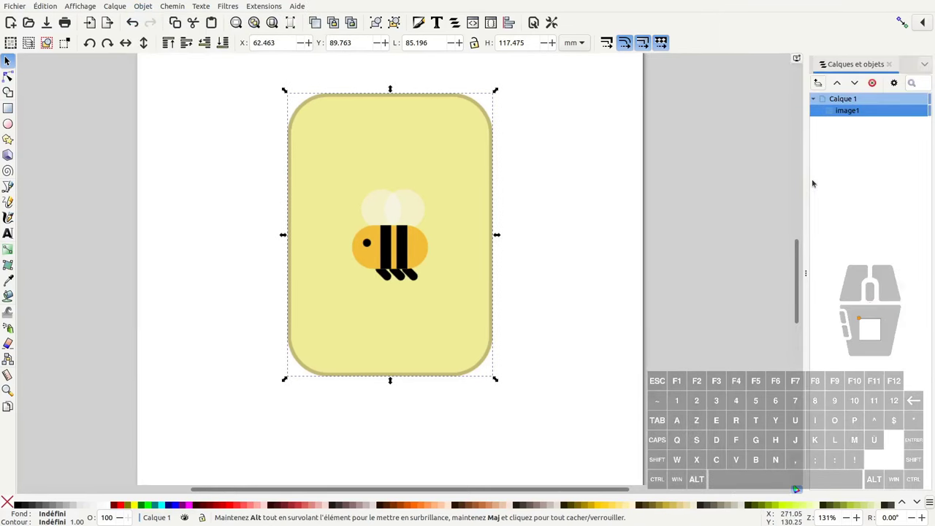
left_click(817, 186)
left_click(776, 107)
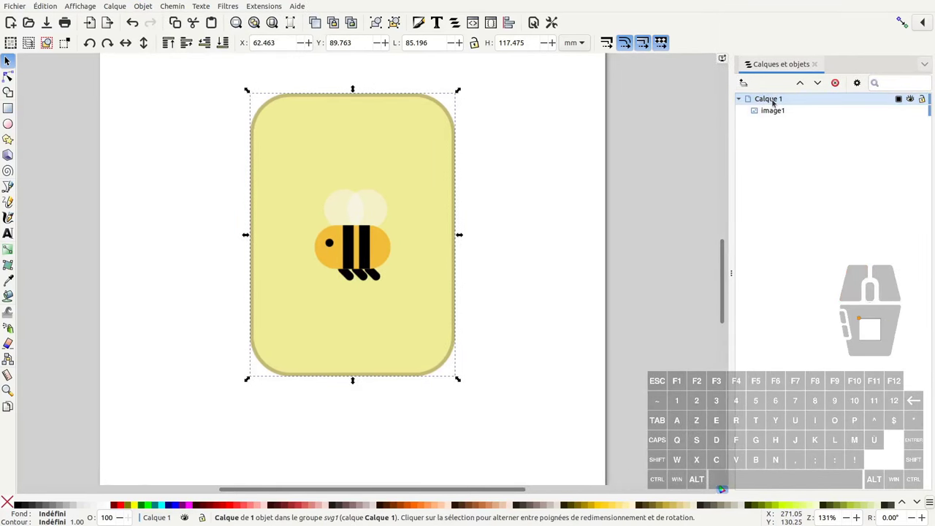
double_click(777, 103)
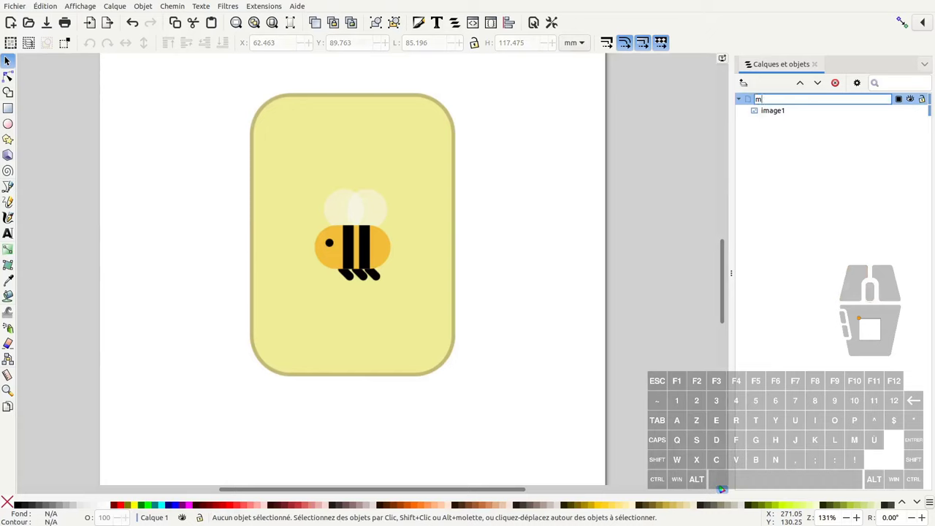
key("Return")
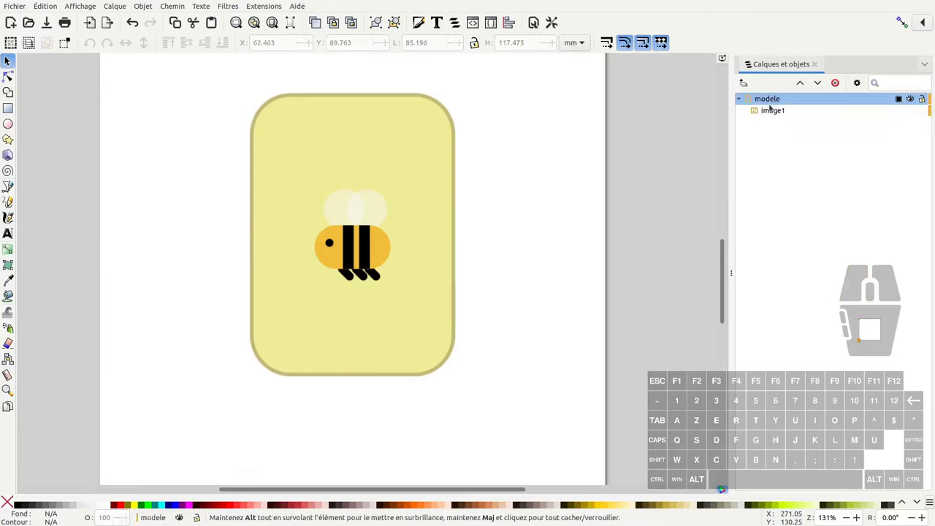
Step: Add a new layer named illus above modele and lock the modele layer
left_click(774, 116)
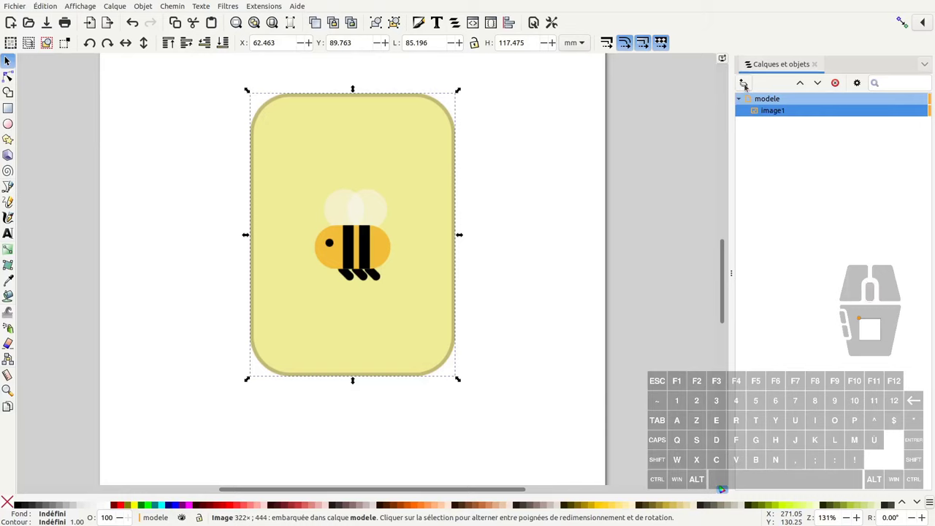
left_click(750, 91)
key("Return")
left_click(780, 115)
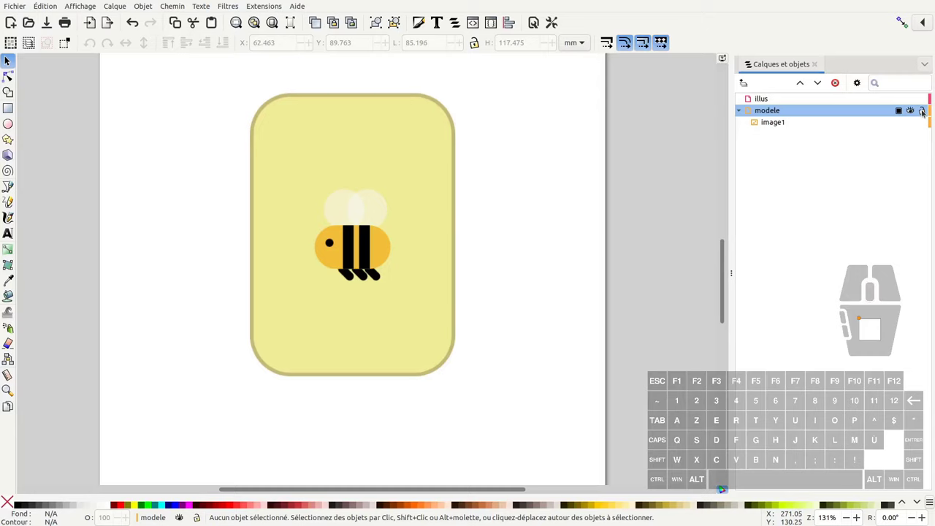
left_click(924, 110)
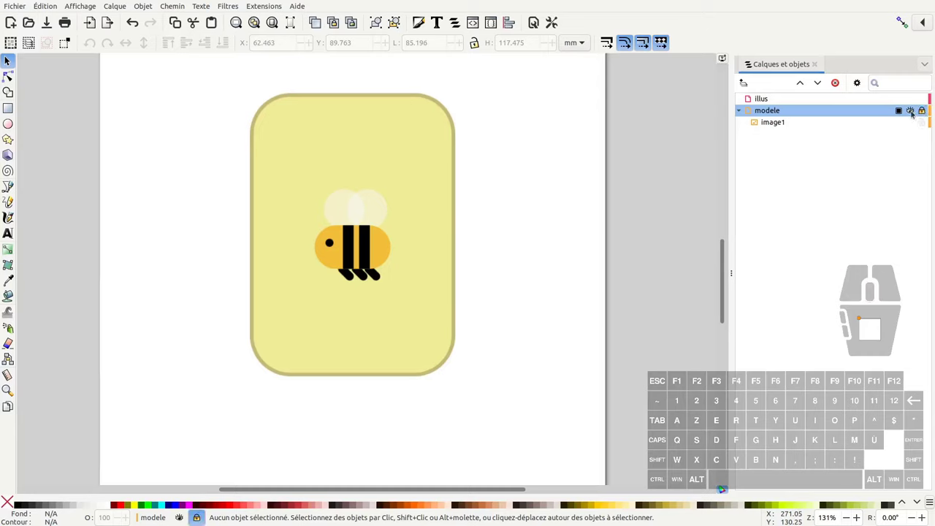
left_click(914, 111)
left_click(913, 111)
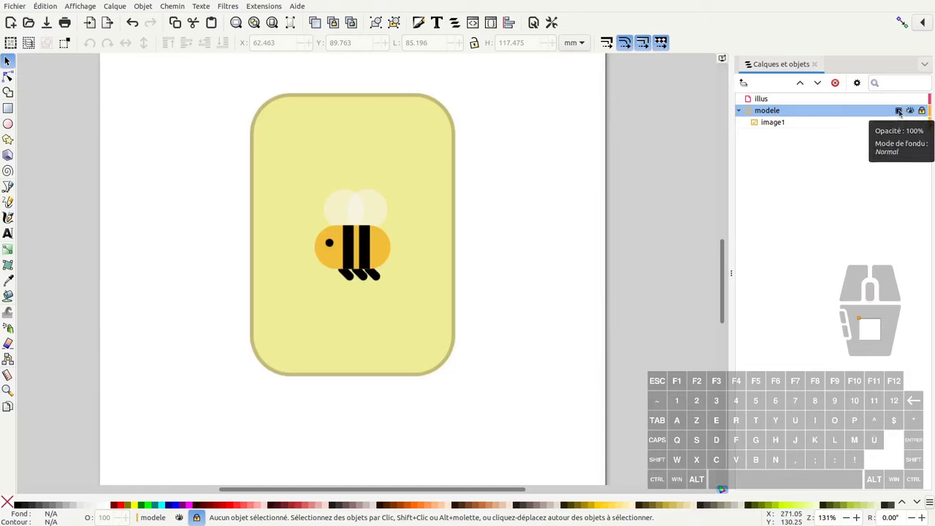
Step: Lower the modele layer's opacity to 50% and give it a purple highlight colour
left_click(904, 117)
left_click_drag(912, 149, 858, 149)
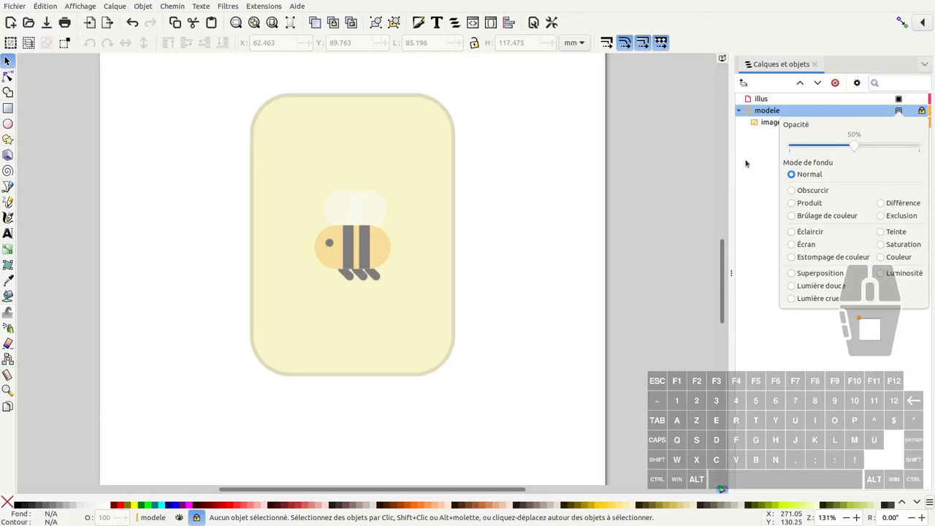
left_click(751, 160)
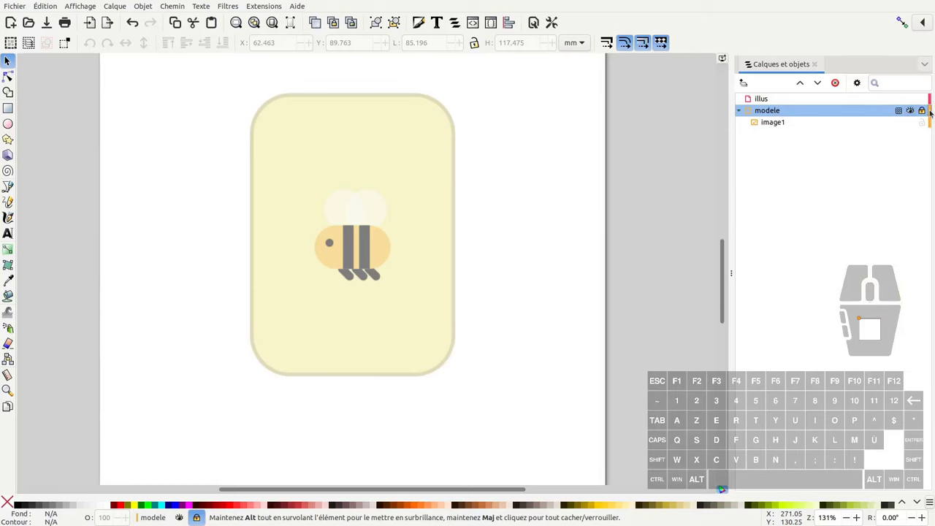
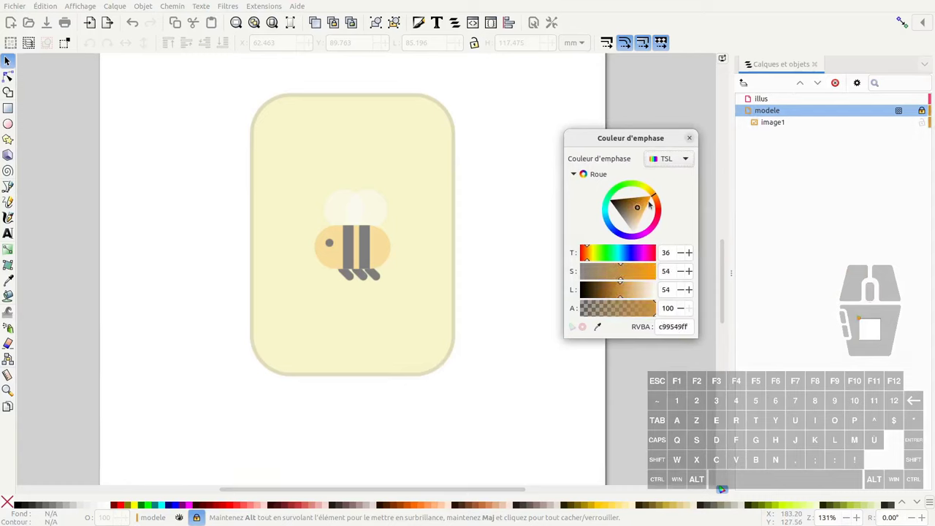
left_click_drag(660, 198, 691, 142)
left_click(691, 141)
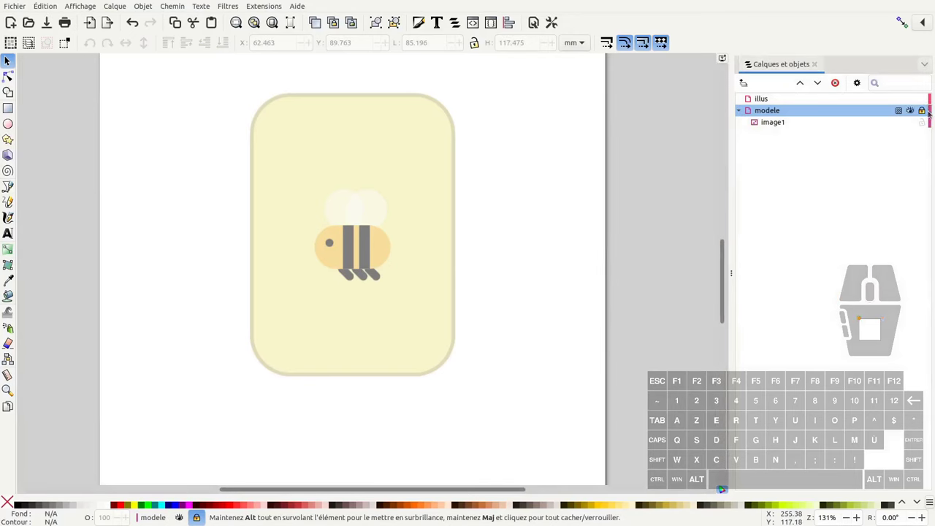
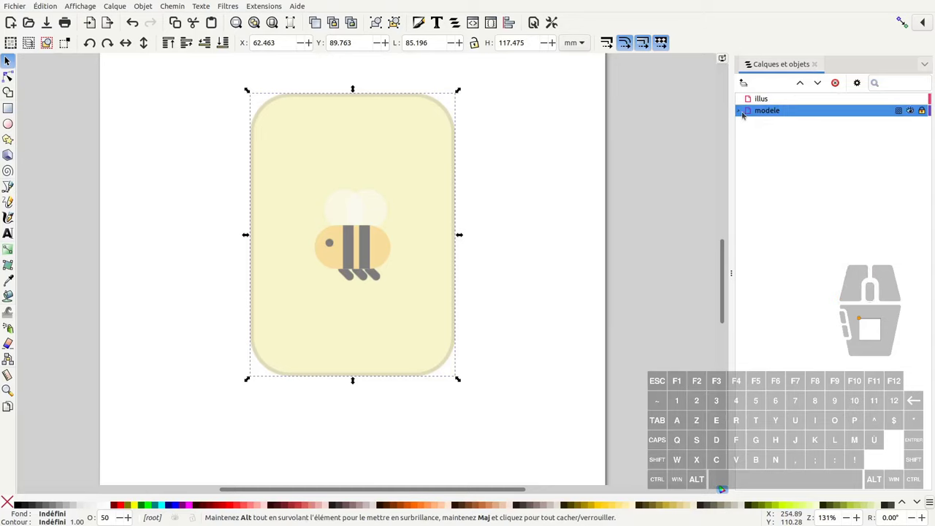
Step: Expand modele's contents and experiment with the panel's 'Ne montrer que les calques' option
left_click(742, 112)
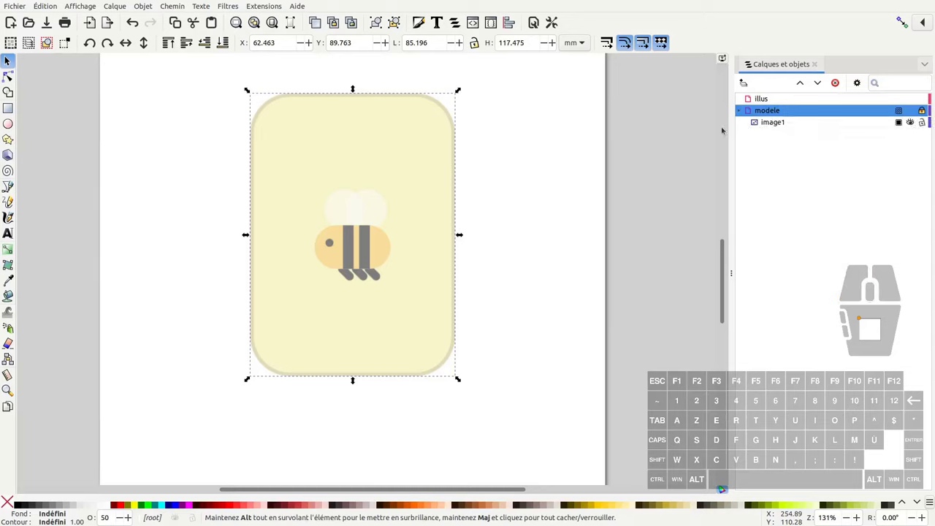
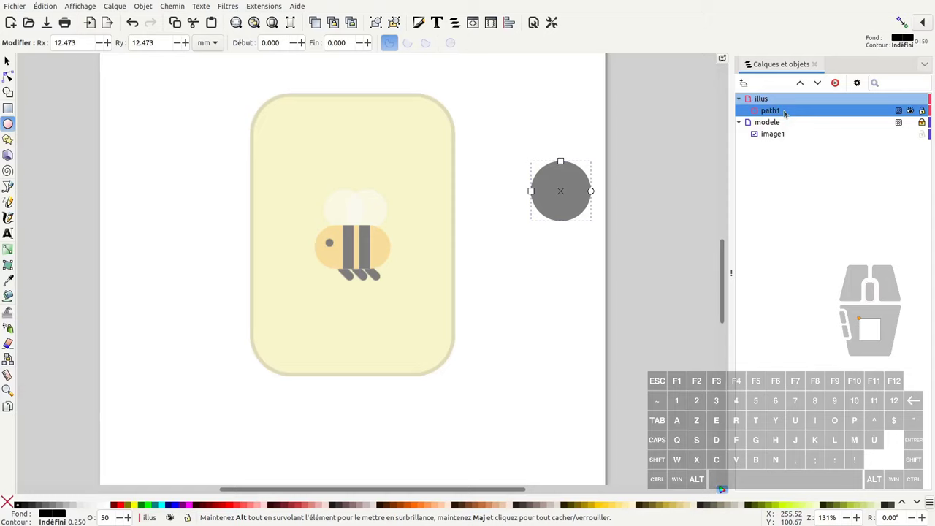
left_click(862, 85)
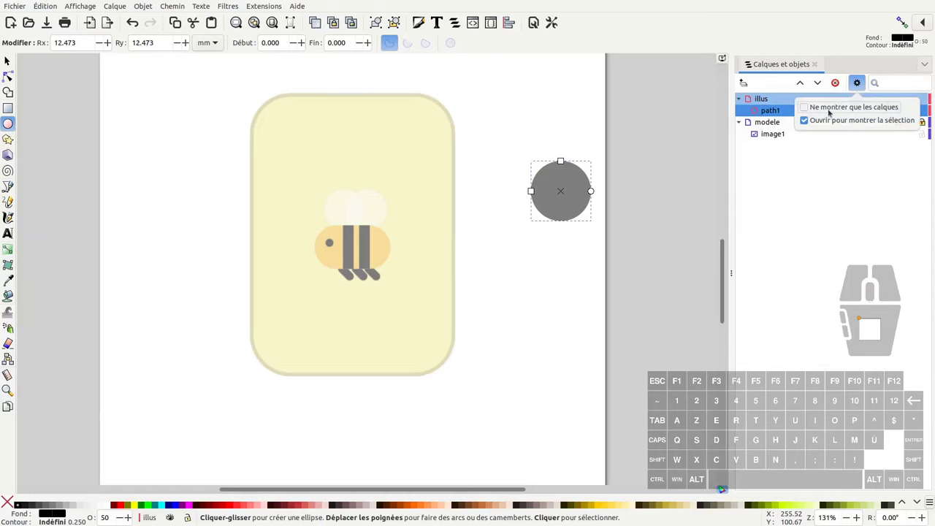
left_click(766, 119)
left_click(773, 142)
left_click(788, 120)
left_click(786, 135)
left_click(793, 112)
left_click(784, 134)
left_click(787, 111)
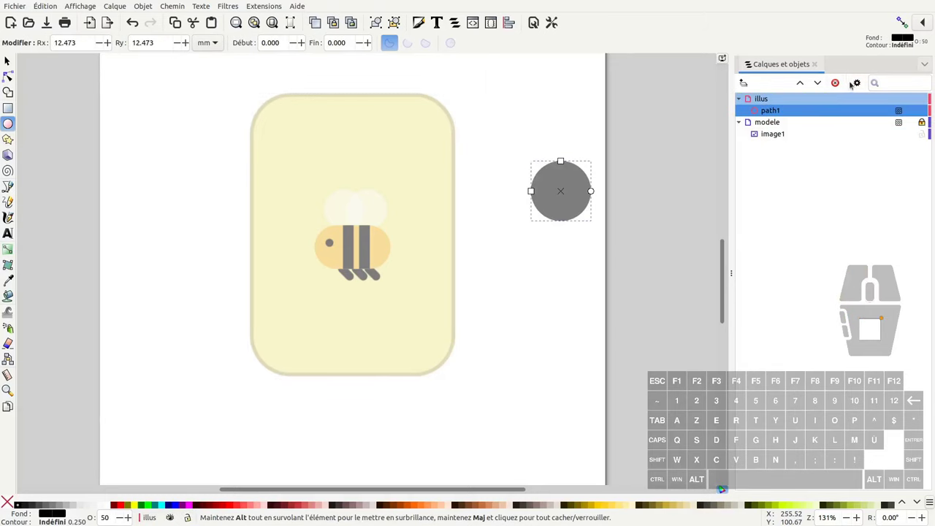
Step: Toggle the show-only-layers setting again, then start searching the layers and objects list
left_click(862, 82)
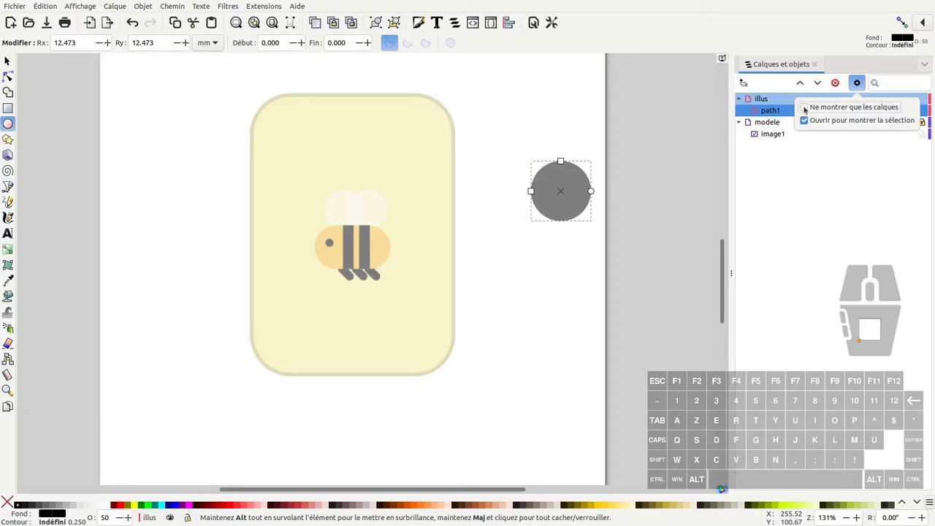
left_click(810, 113)
left_click(782, 163)
left_click(762, 115)
left_click(761, 99)
left_click(764, 112)
left_click(769, 101)
left_click(866, 83)
double_click(826, 110)
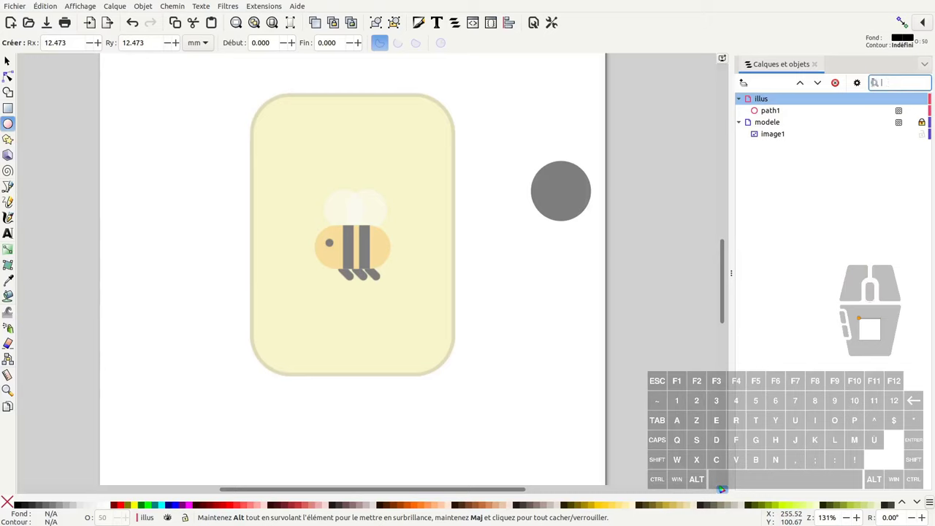
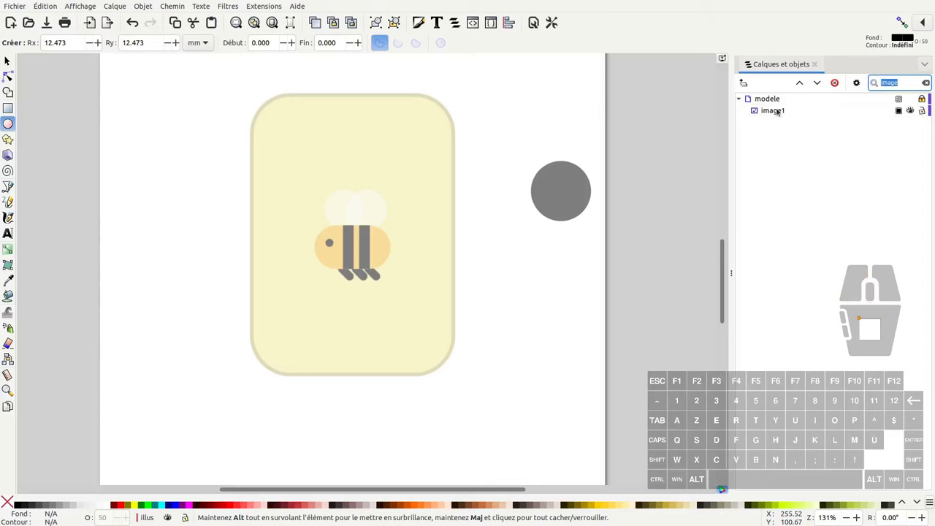
Step: Filter the layers and objects list by the name path1
left_click(780, 116)
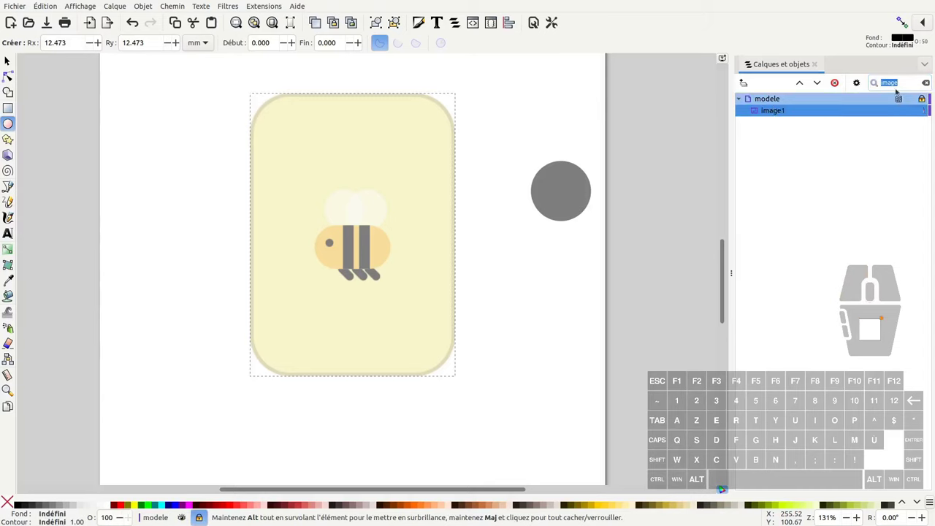
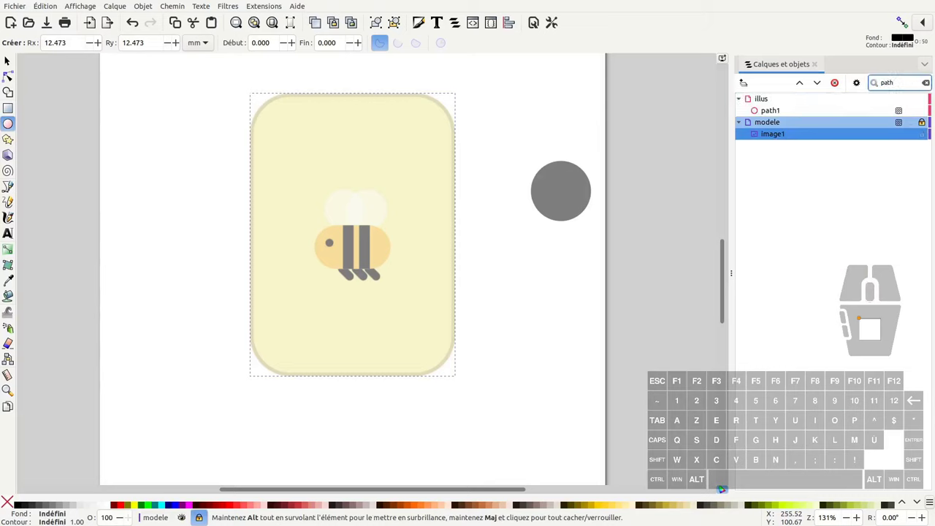
key("Return")
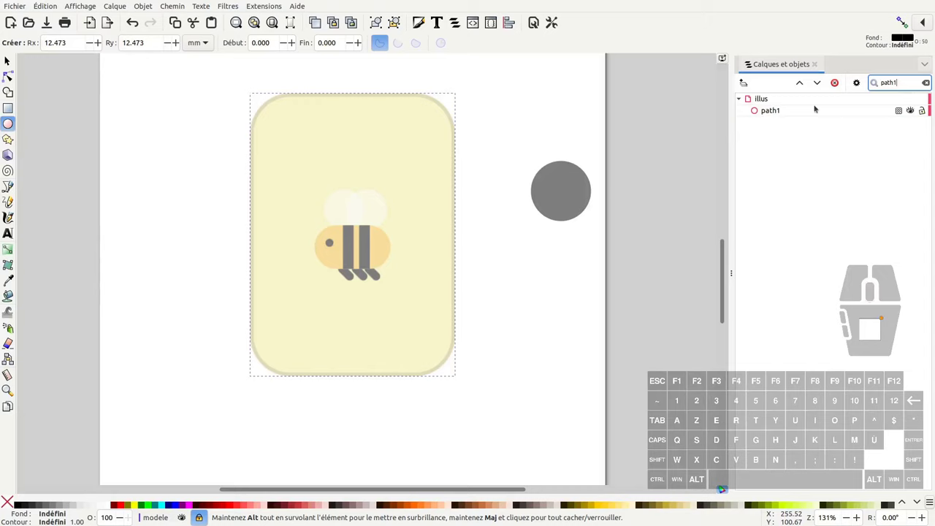
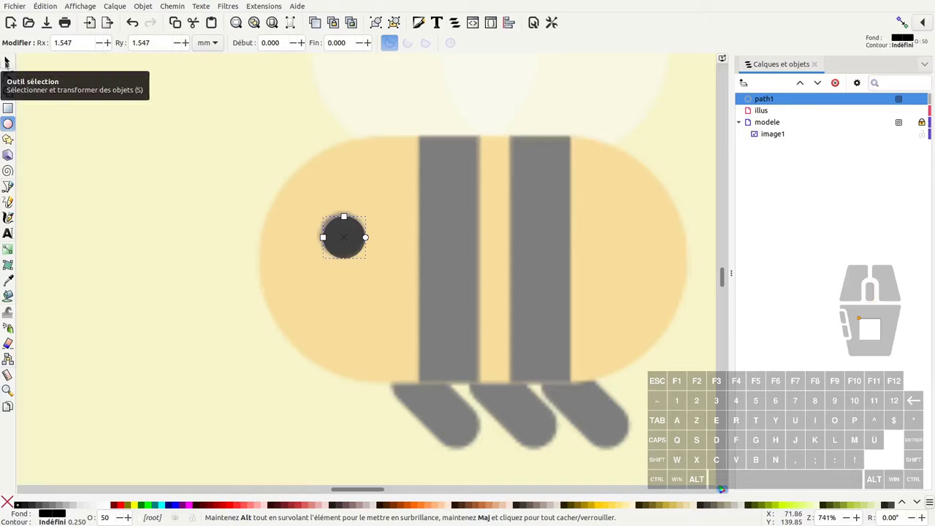
Step: Nudge the eye circle into place, fill it black and set its opacity to 100
left_click(354, 251)
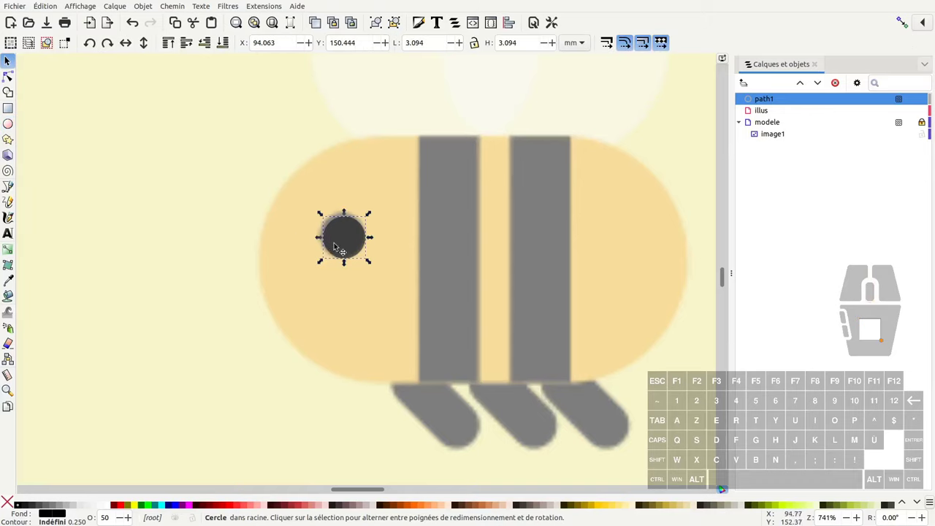
left_click_drag(357, 251, 356, 249)
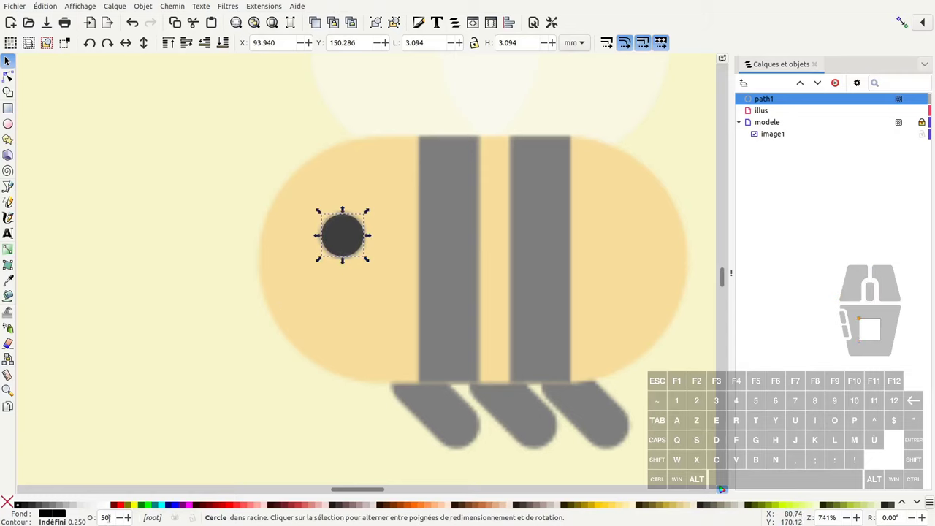
right_click(352, 250)
left_click(355, 249)
double_click(353, 257)
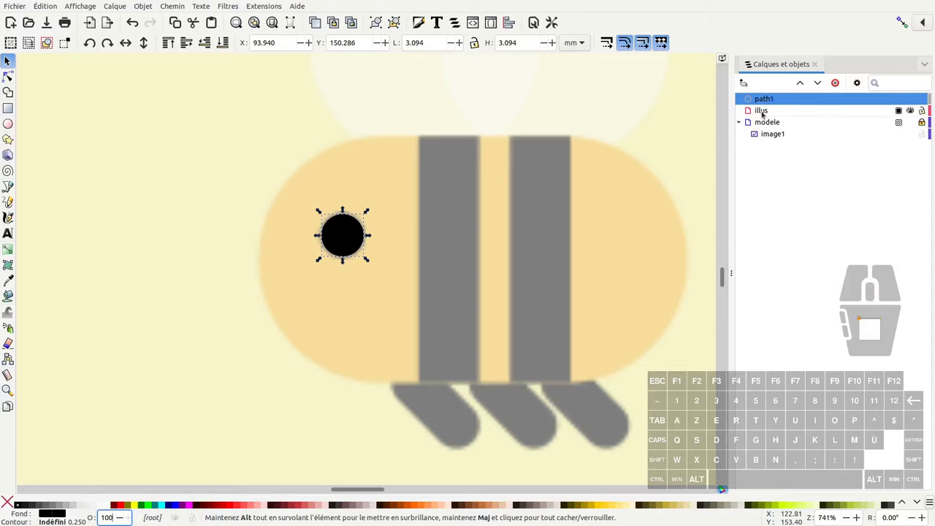
Step: Move the eye circle into the illus layer and rename it oeil
left_click(354, 257)
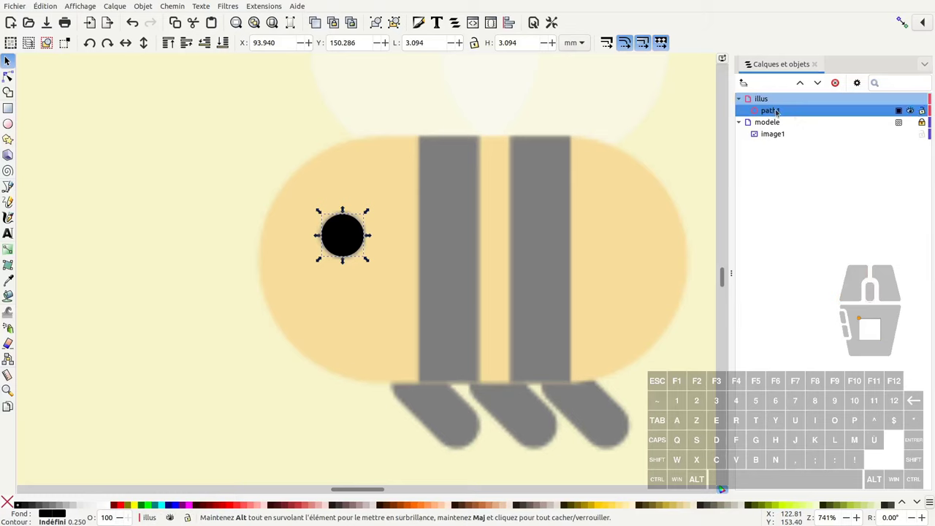
double_click(354, 256)
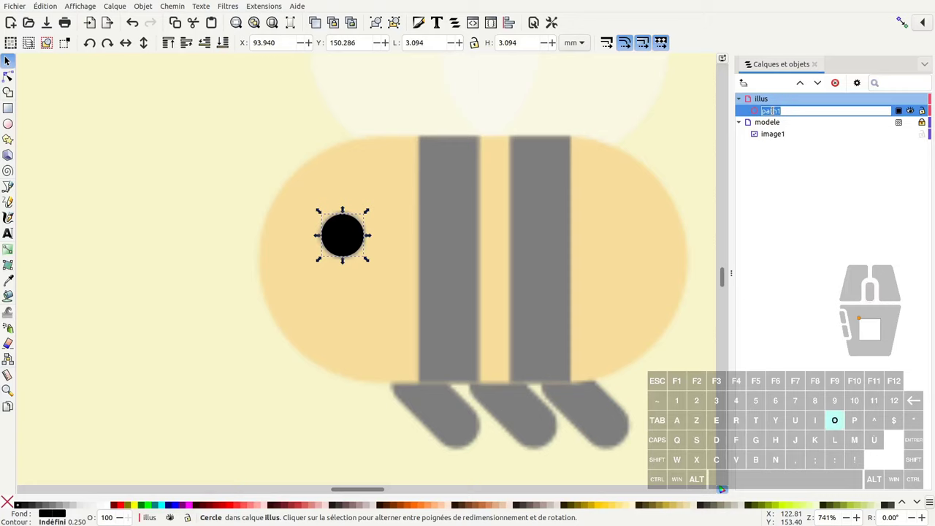
key("Return")
middle_click(354, 256)
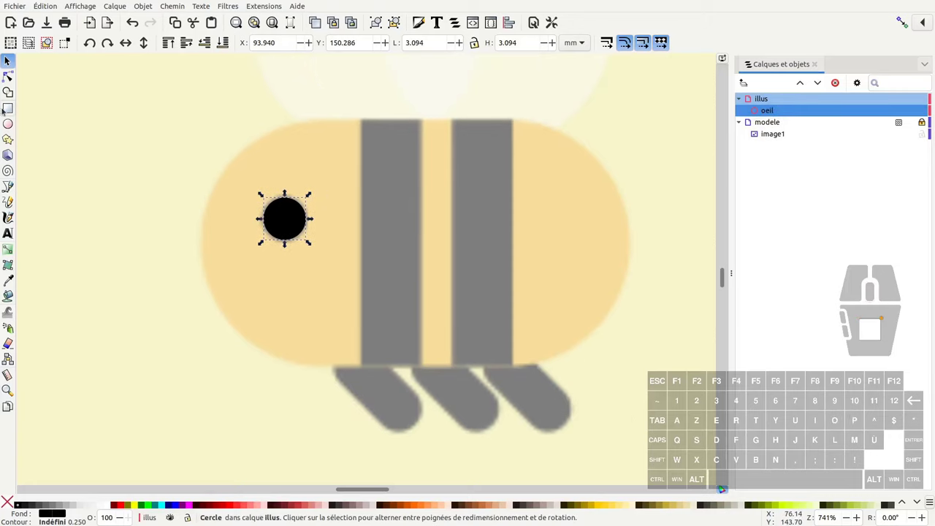
Step: Draw the rounded body outline and, with snapping on, a rectangle over the first grey stripe
left_click(9, 108)
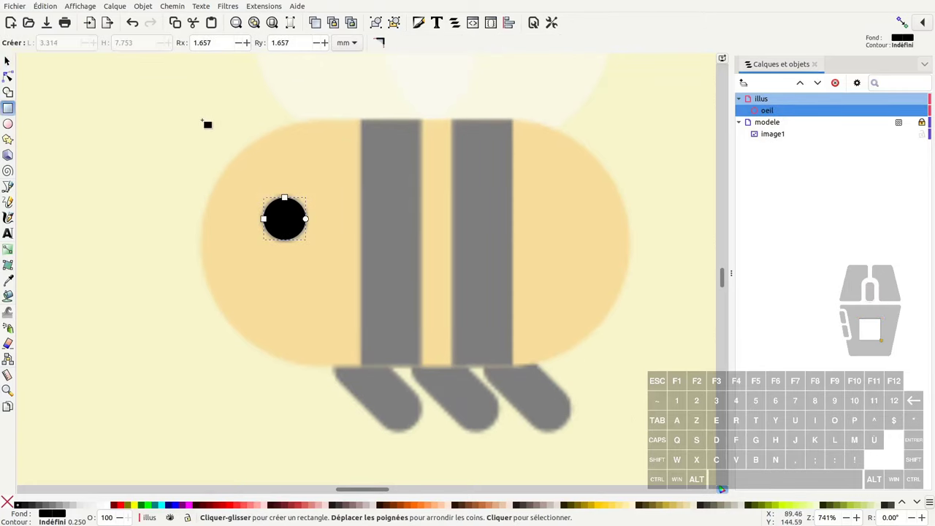
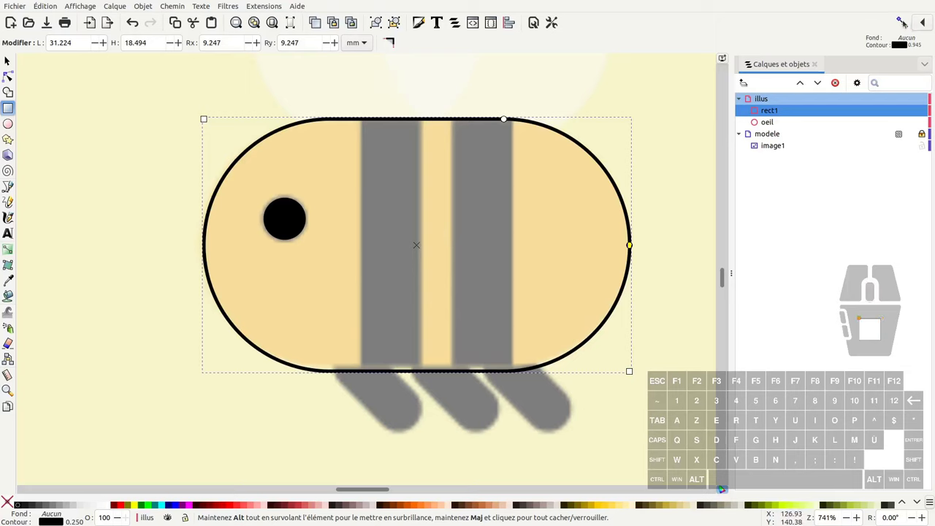
left_click(905, 21)
left_click(925, 23)
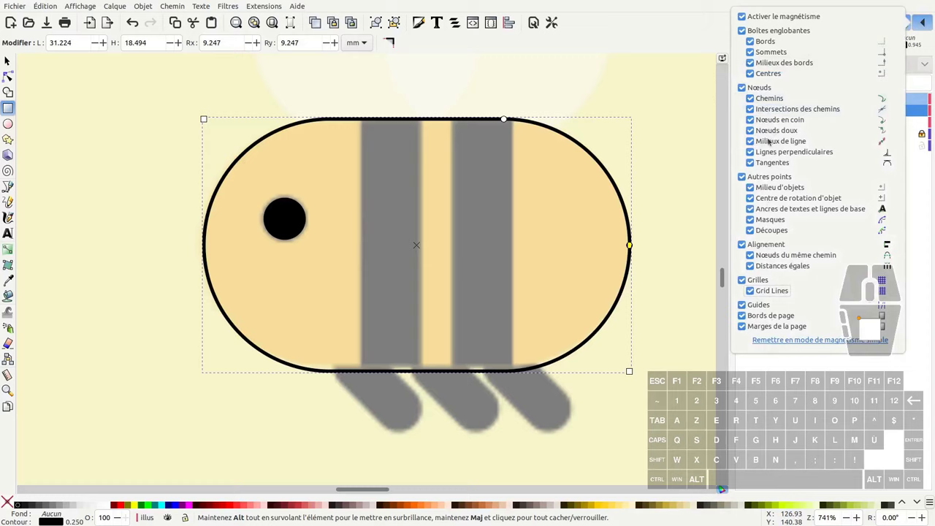
left_click(930, 31)
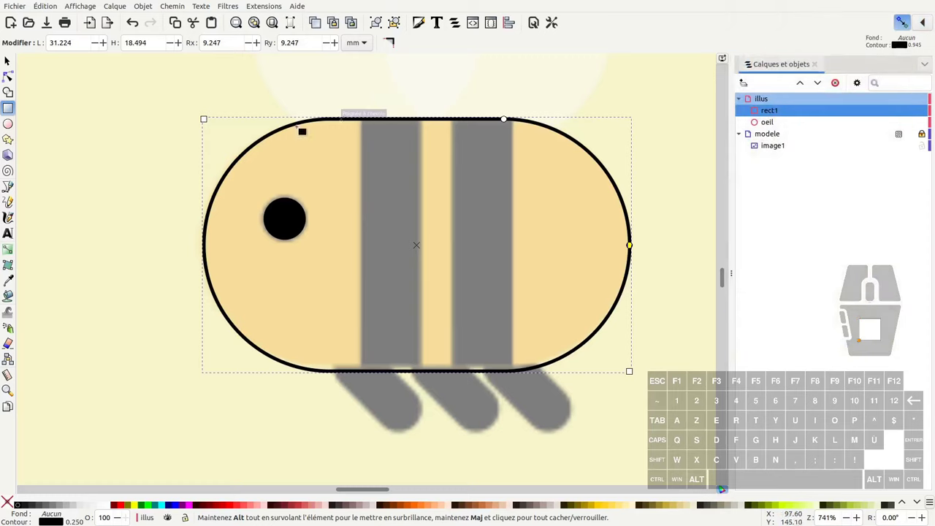
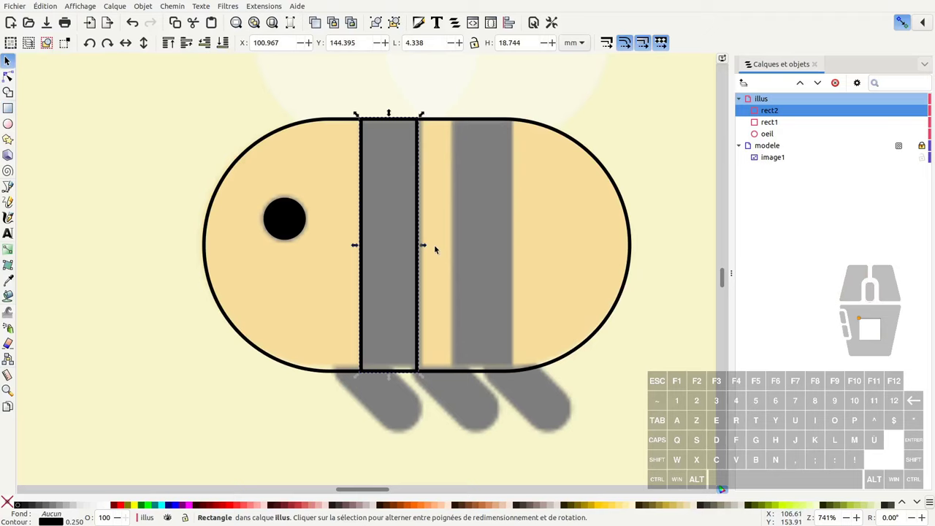
left_click_drag(426, 245, 435, 245)
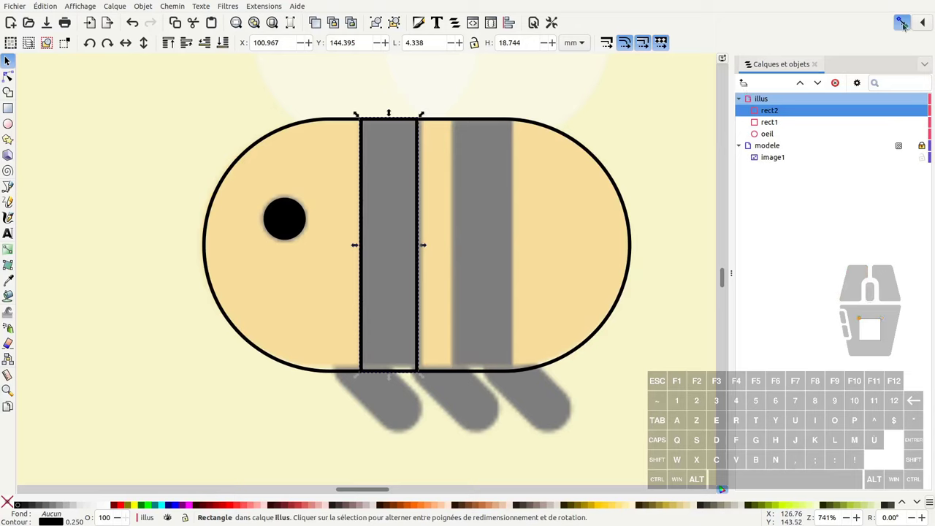
Step: Turn snapping off, duplicate the stripe rectangle and place the copy over the second stripe
left_click(905, 24)
left_click(427, 245)
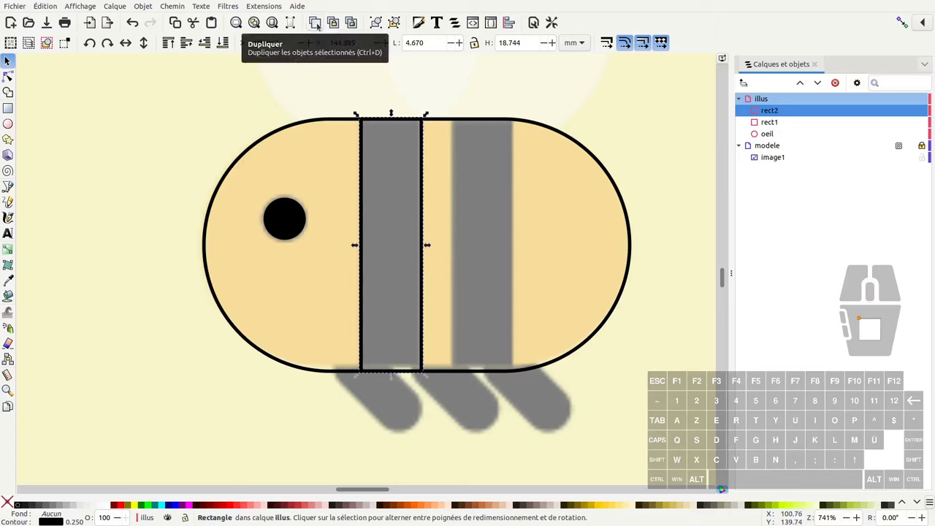
left_click(322, 30)
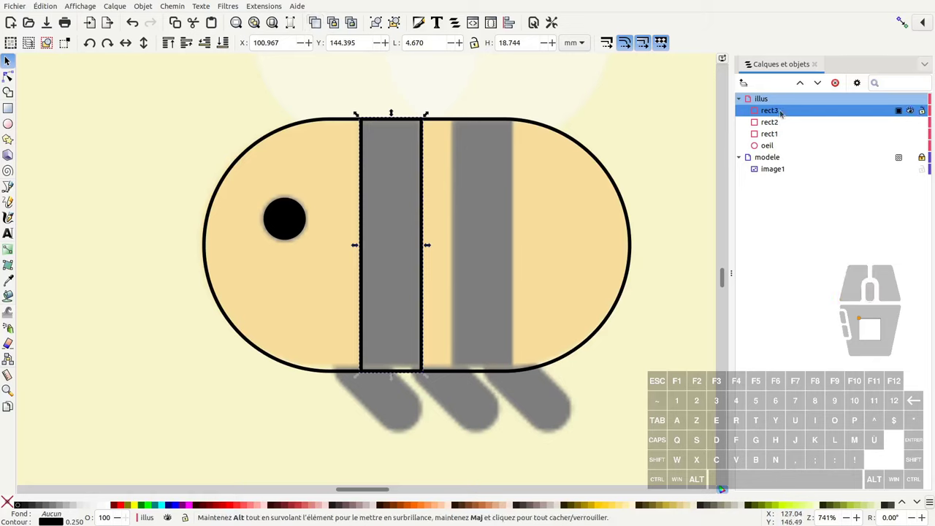
left_click_drag(366, 211, 456, 220)
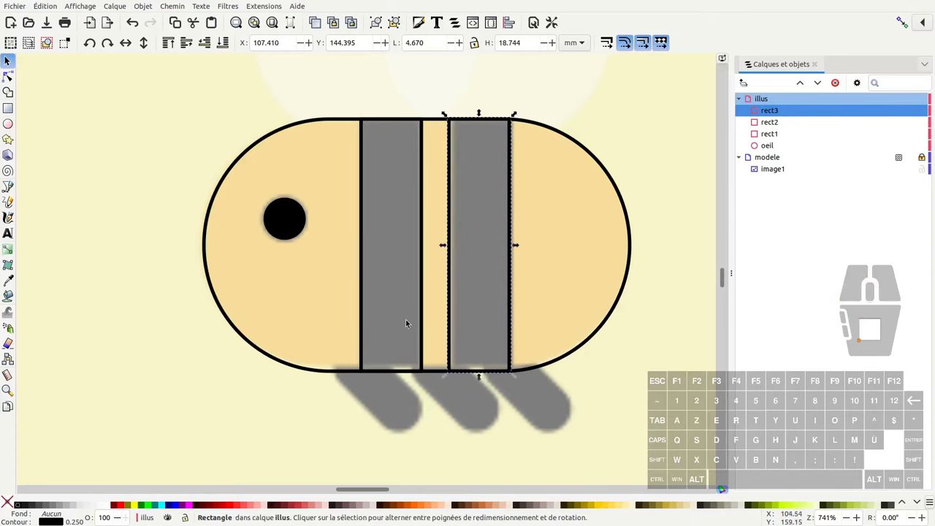
Step: Draw a rounded leg rectangle, undo an accidental skew and rotate it to match the slanted leg
middle_click(406, 361)
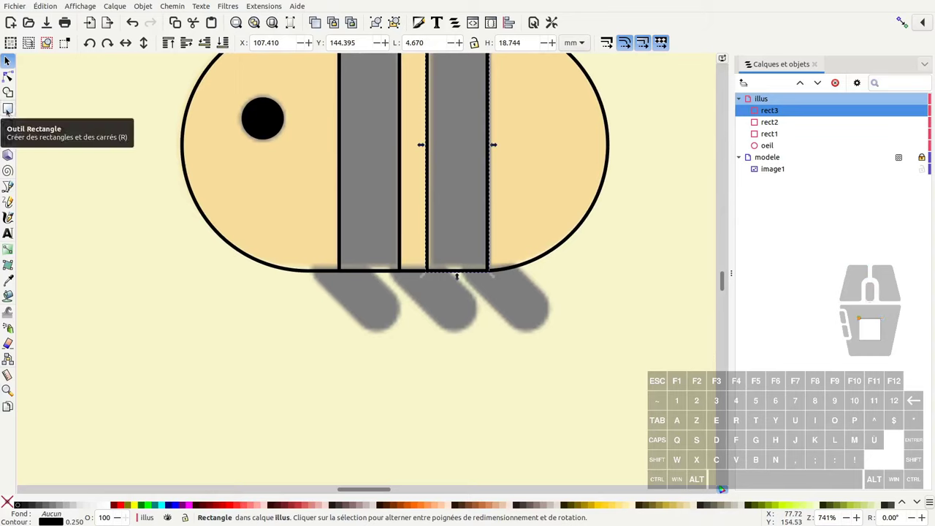
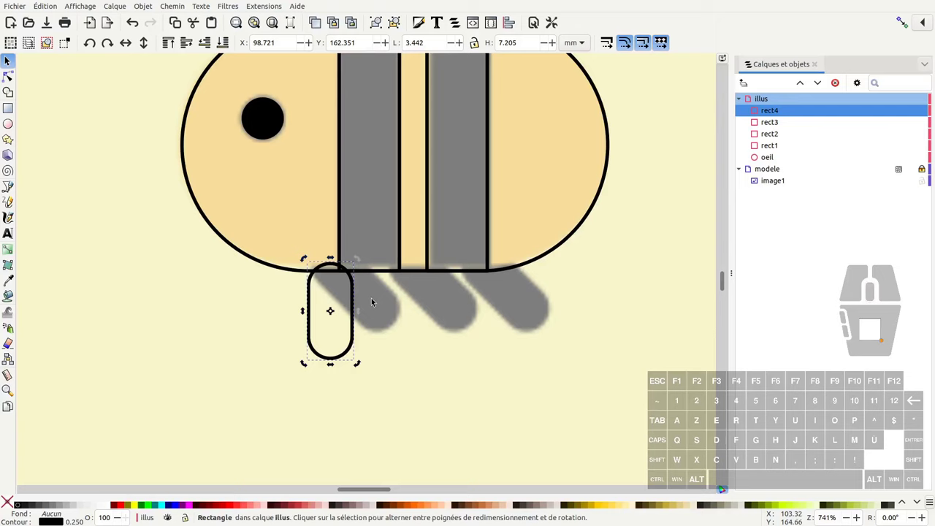
left_click_drag(359, 364, 363, 359)
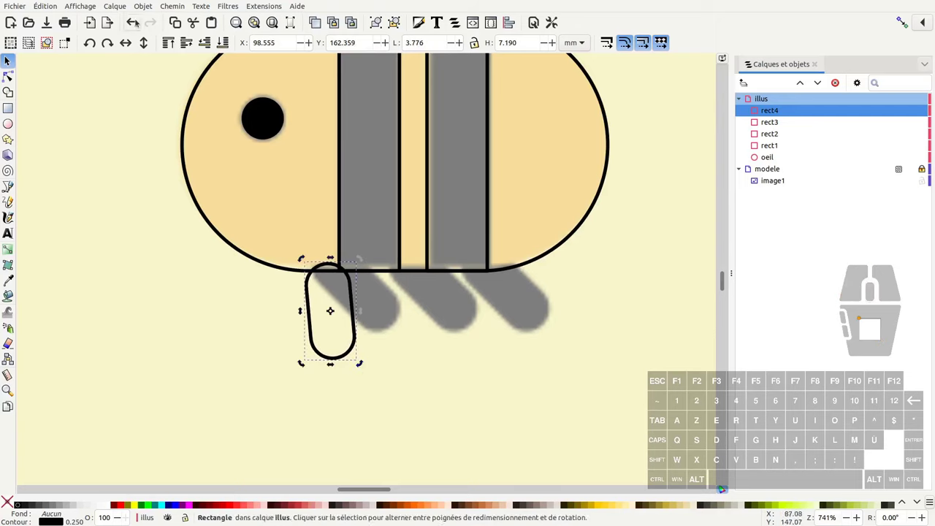
left_click(138, 19)
left_click_drag(332, 366, 265, 363)
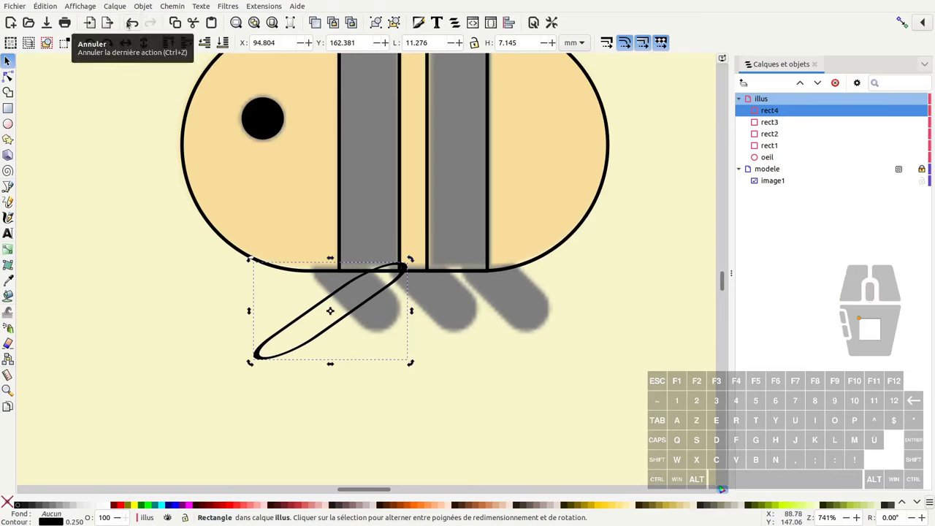
left_click(132, 24)
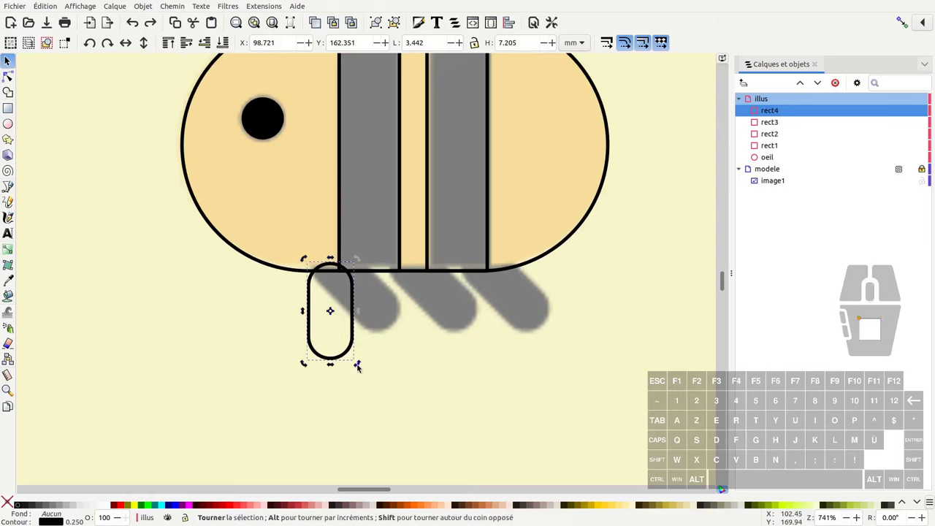
left_click_drag(363, 367, 398, 333)
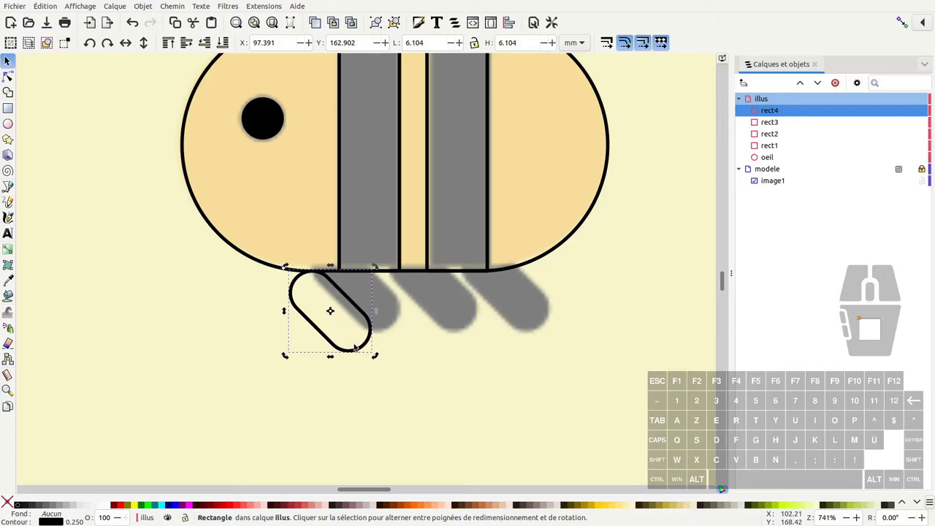
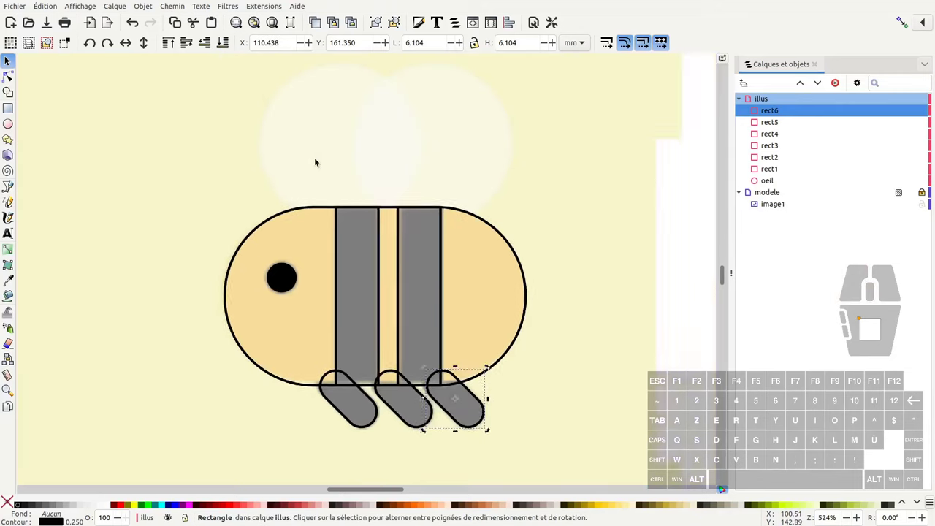
Step: Duplicate the wing circle and drag the copy right so the two wings overlap
middle_click(319, 160)
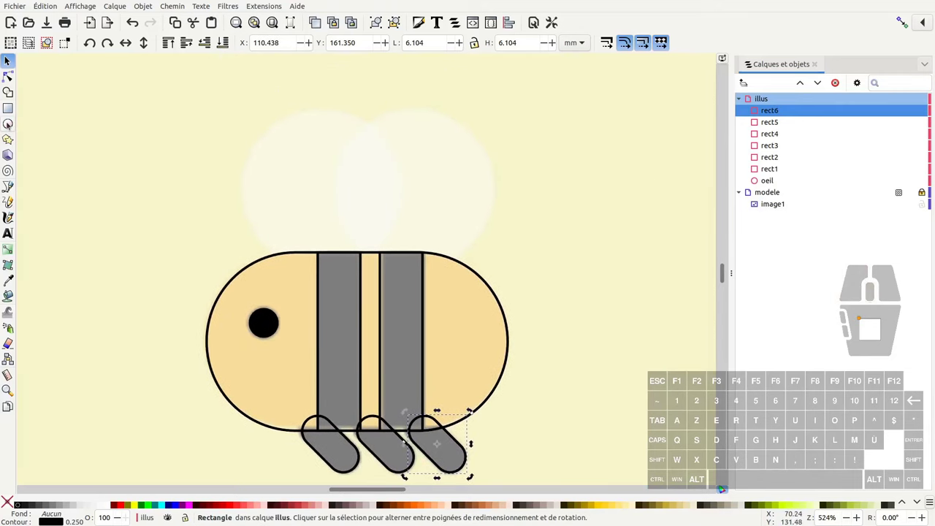
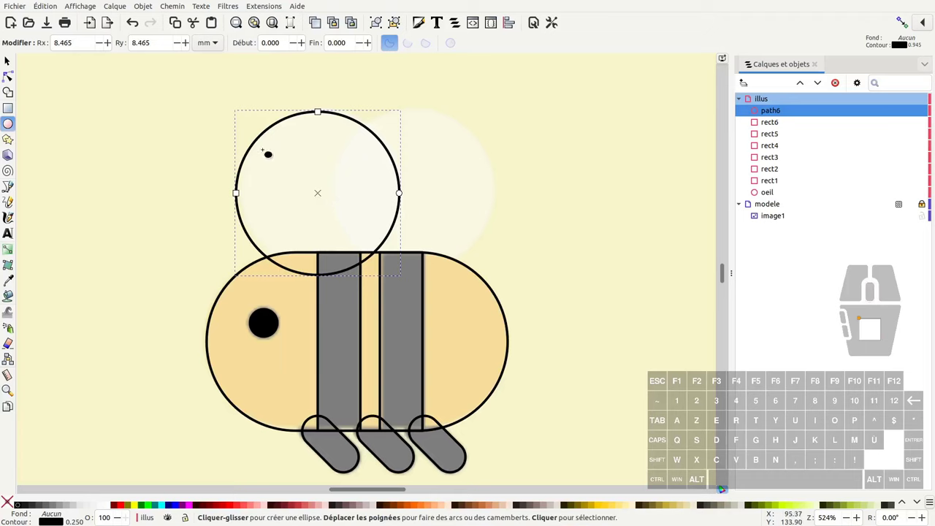
key("ctrl+d")
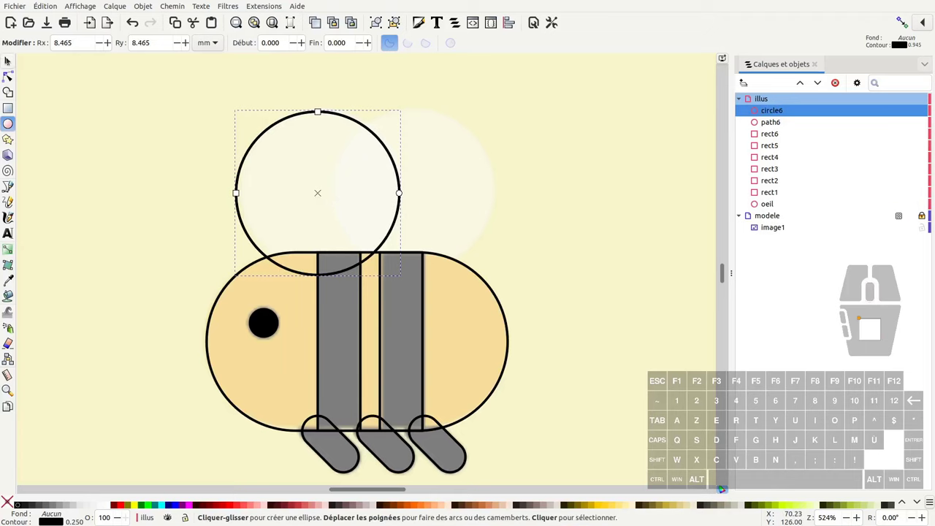
left_click(9, 58)
left_click_drag(287, 118, 389, 125)
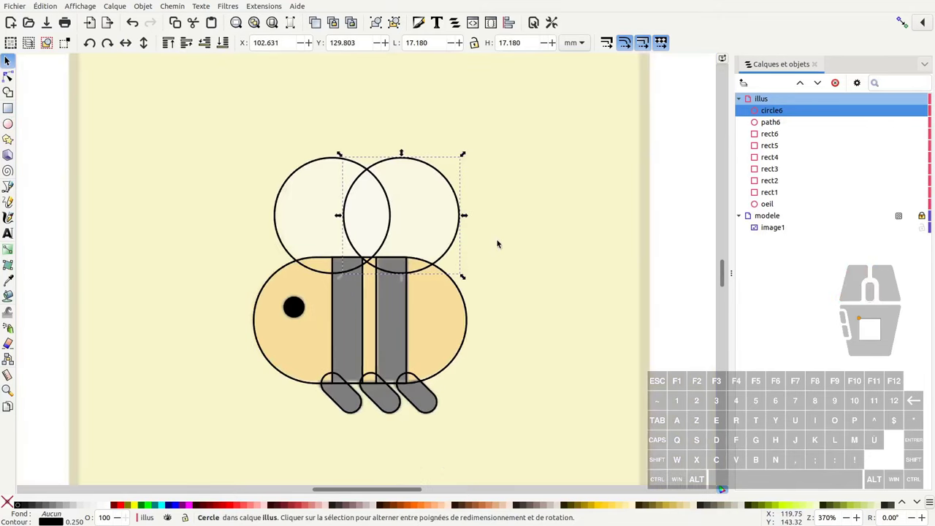
middle_click(485, 323)
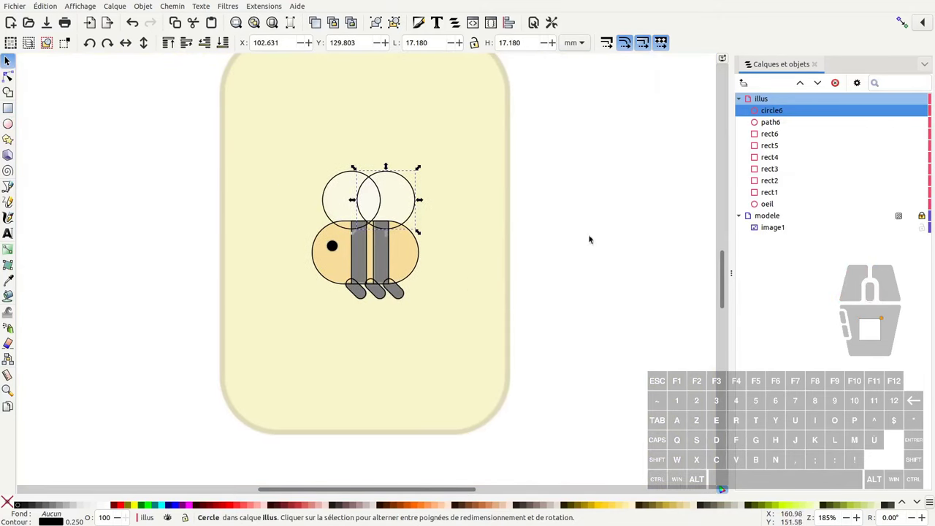
Step: Show the bee in full colour and sample the yellow body fill with the Dropper
left_click(776, 217)
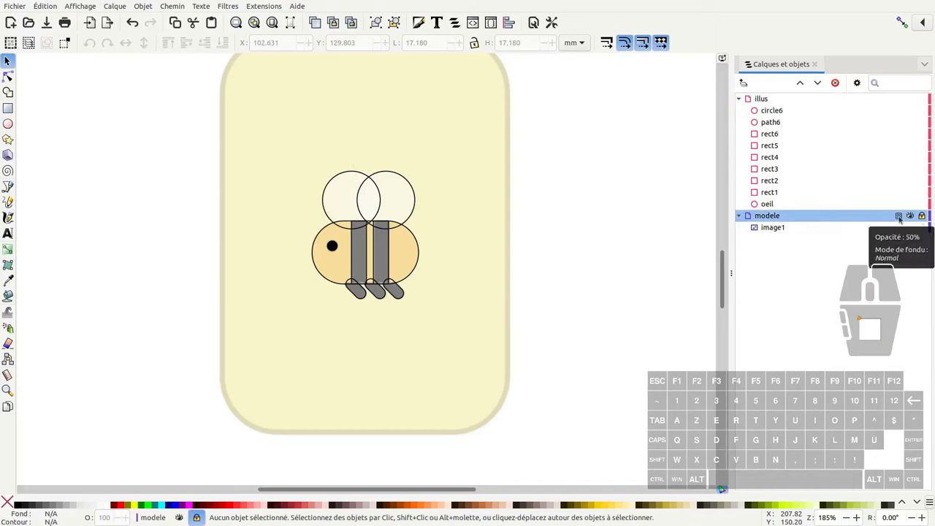
left_click(904, 222)
left_click(854, 47)
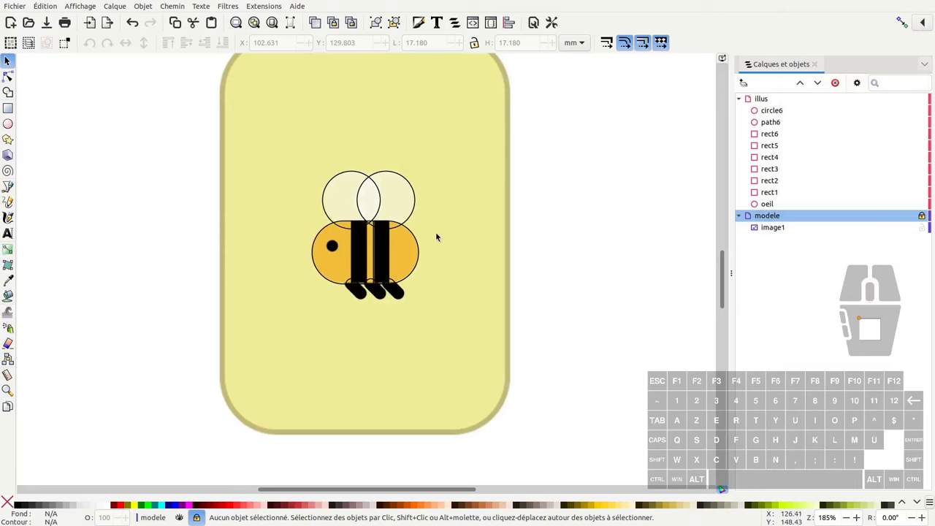
middle_click(432, 232)
middle_click(454, 241)
middle_click(457, 266)
middle_click(442, 219)
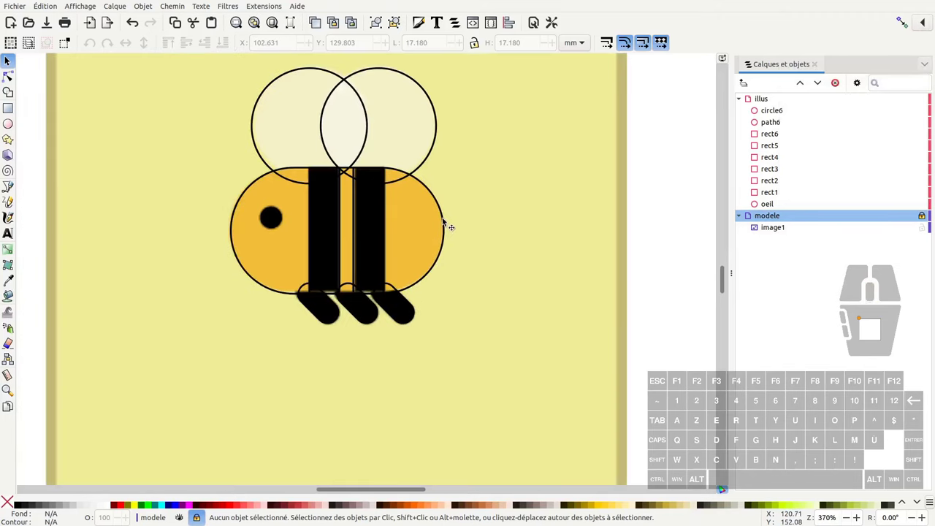
left_click(447, 217)
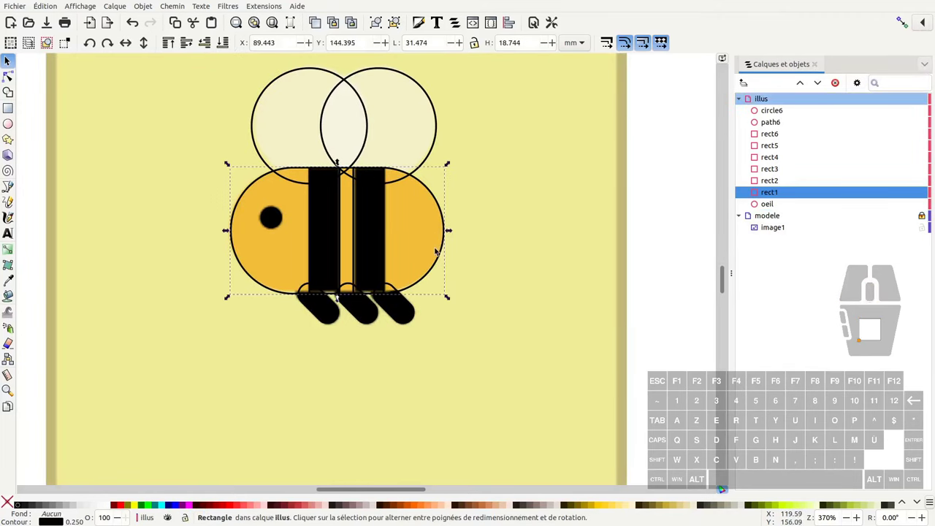
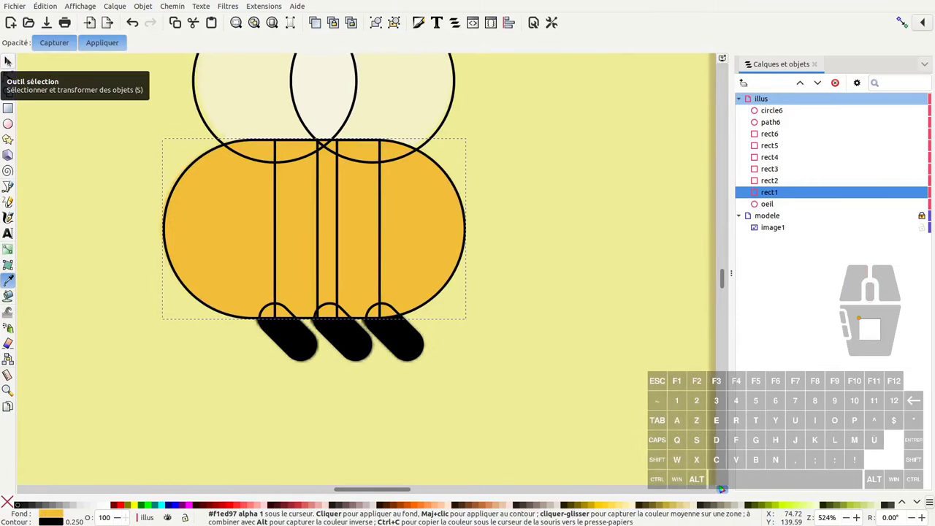
Step: Raise the stripes and eye above the body in Layers and Objects and name the body 'corps'
left_click(11, 59)
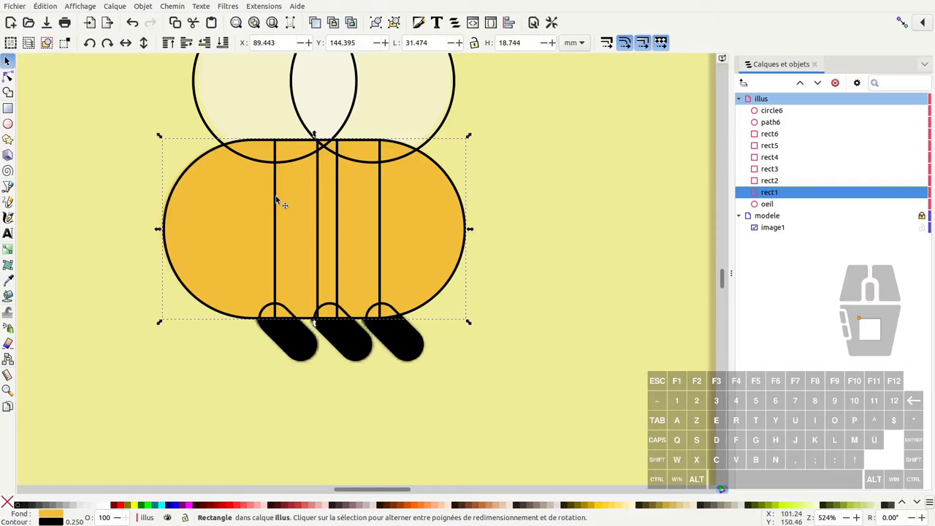
left_click(279, 197)
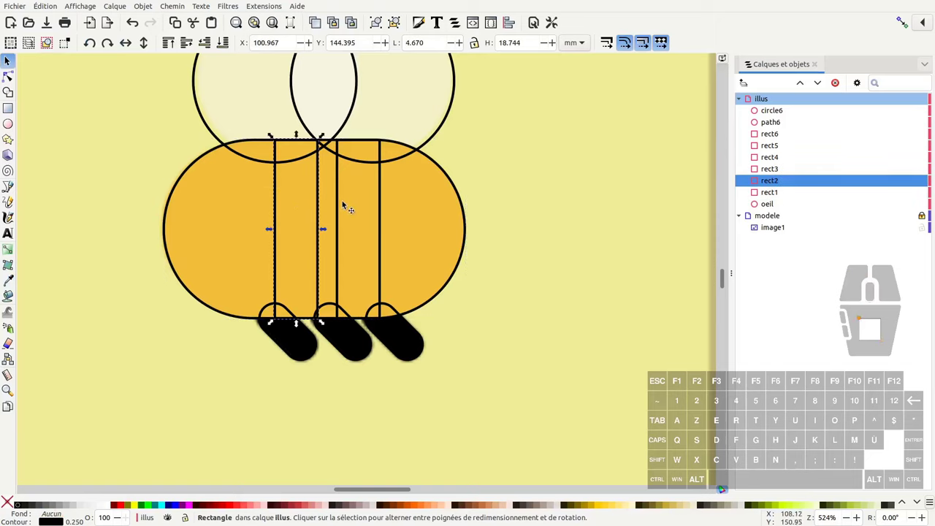
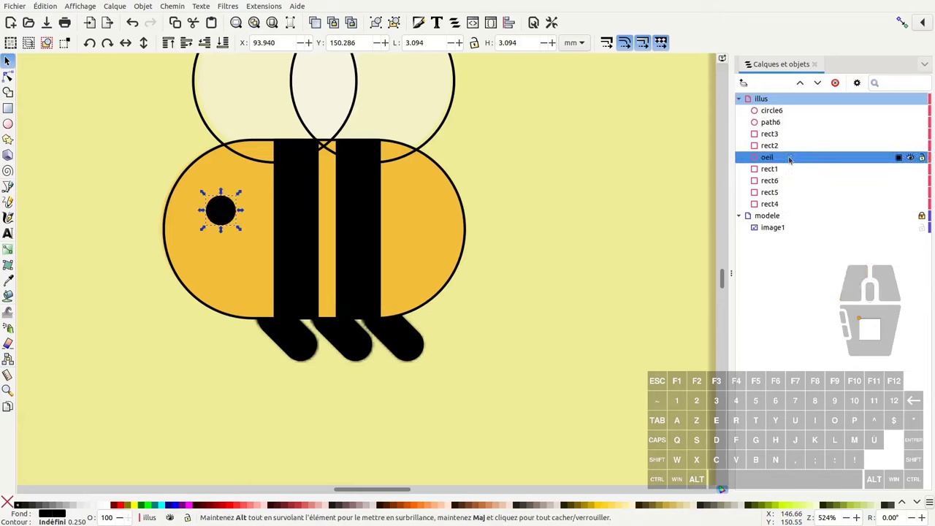
left_click(772, 171)
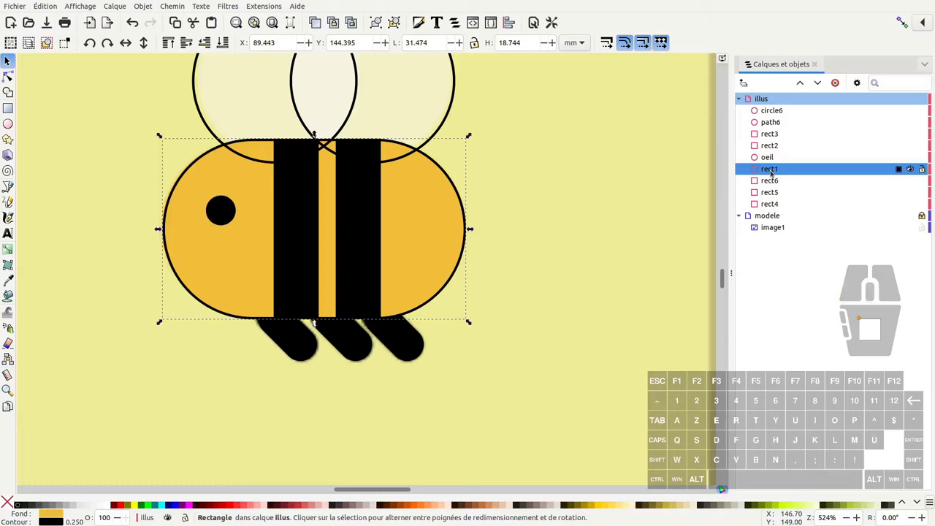
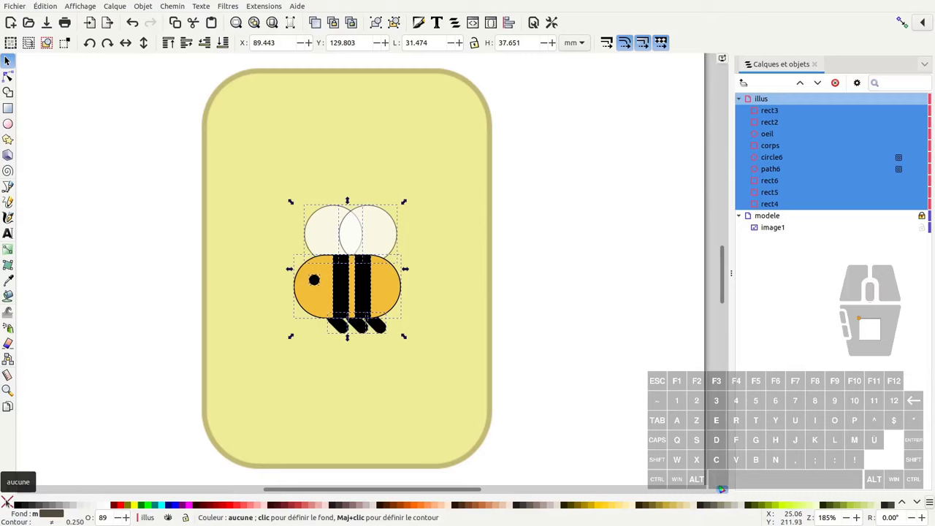
Step: Strip the outlines from every bee part and add a 50%-opacity dark circle below as a shadow
middle_click(10, 501)
left_click(518, 297)
middle_click(510, 303)
middle_click(488, 323)
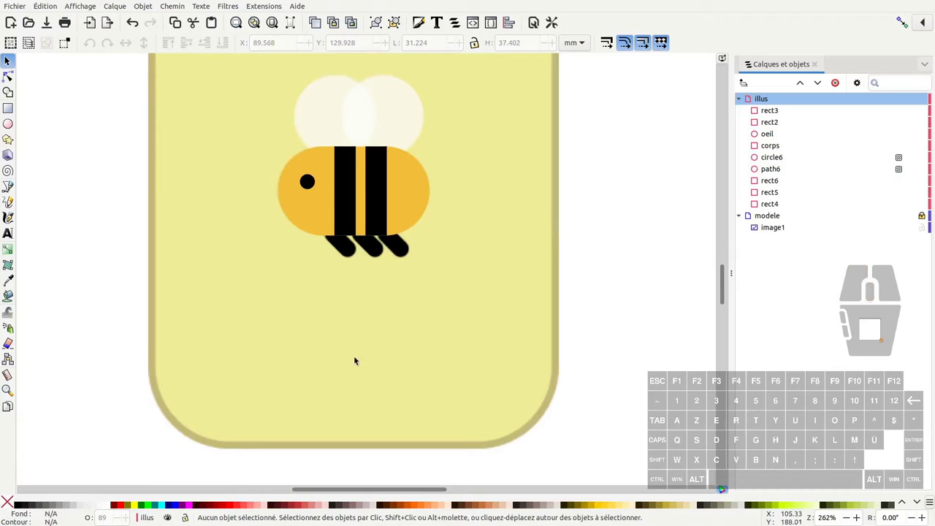
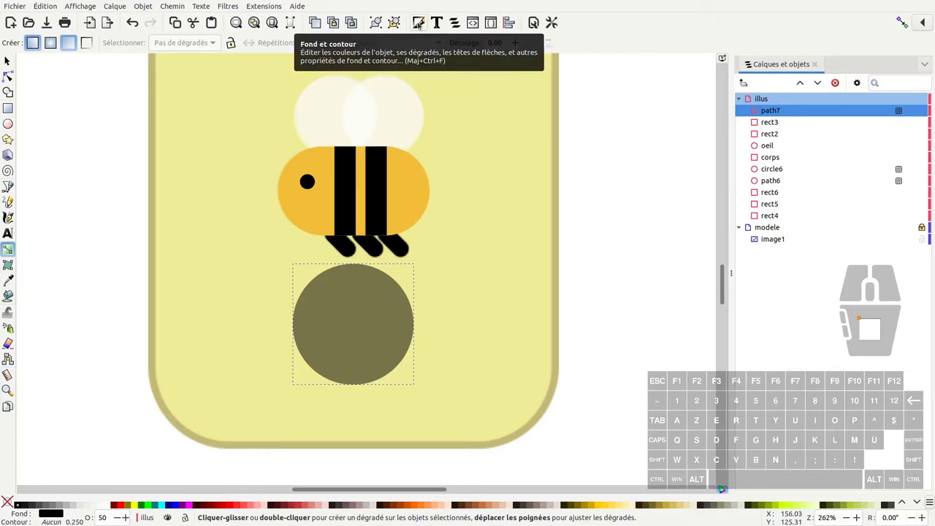
Step: Give the shadow a radial black-to-transparent gradient and squash it into a thin ellipse under the bee
left_click(424, 23)
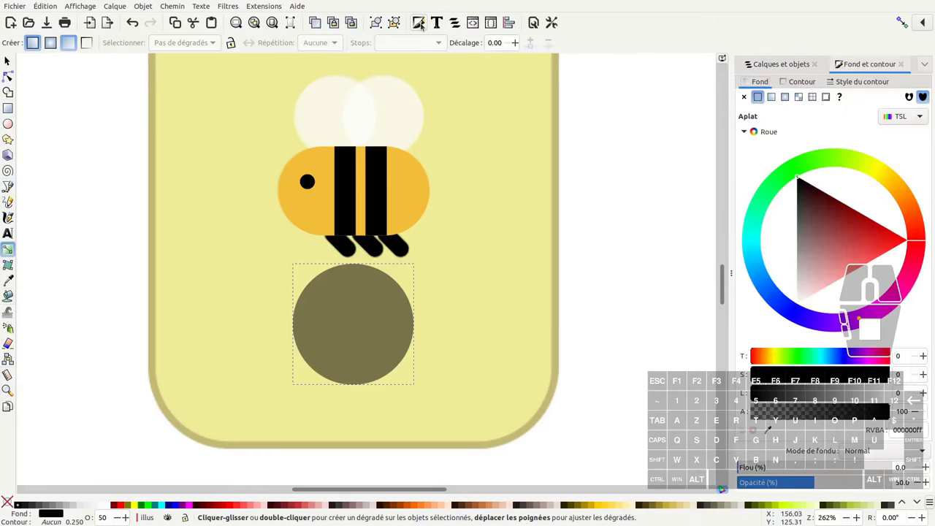
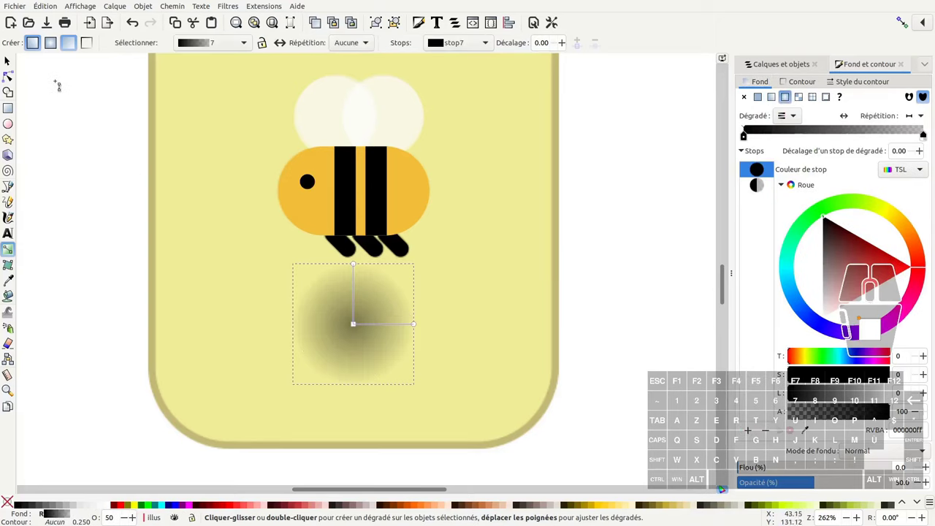
left_click(10, 59)
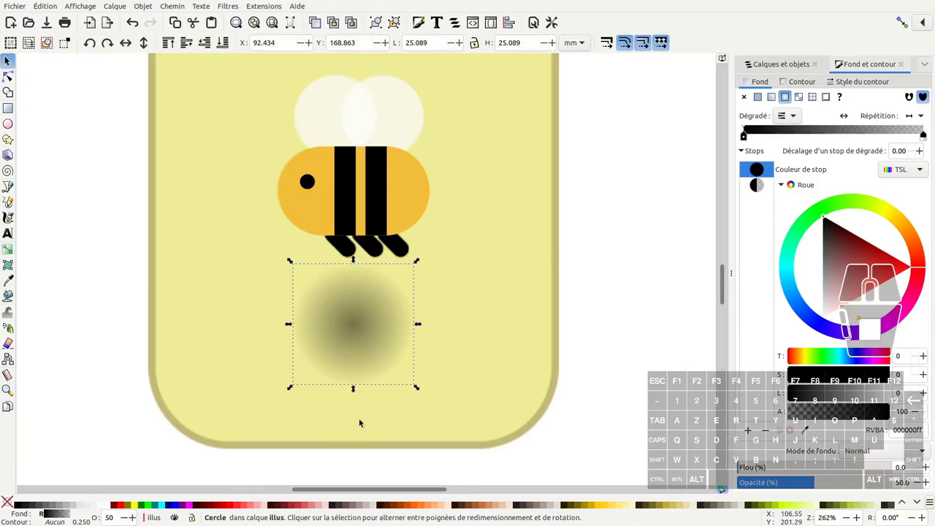
left_click_drag(355, 389, 355, 336)
left_click(595, 271)
middle_click(596, 291)
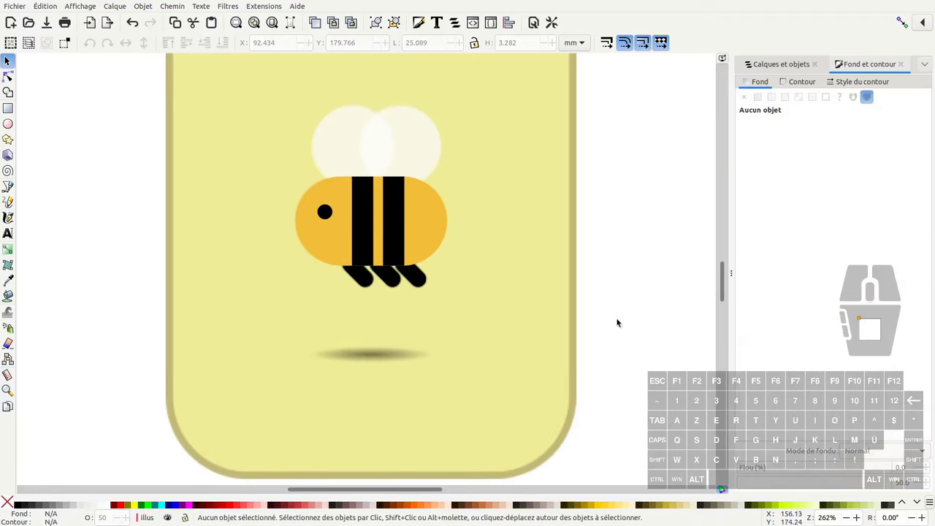
middle_click(595, 304)
middle_click(532, 351)
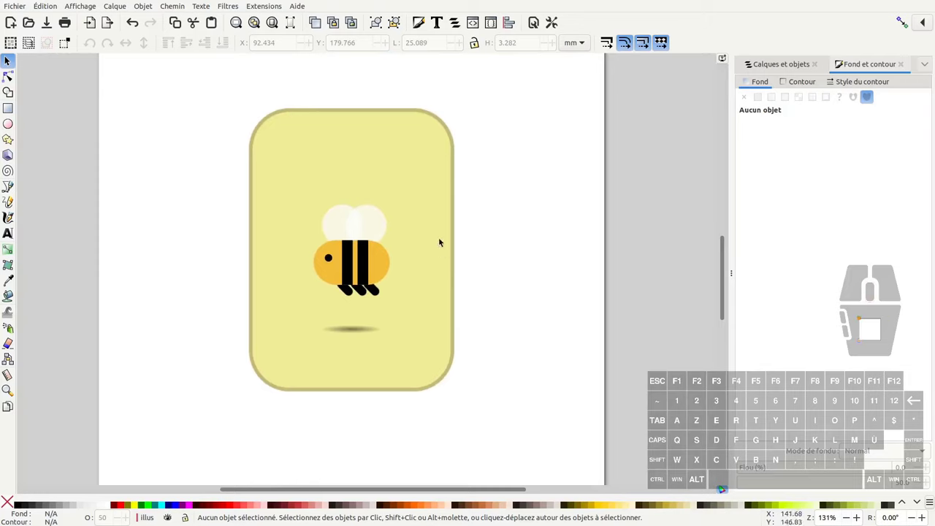
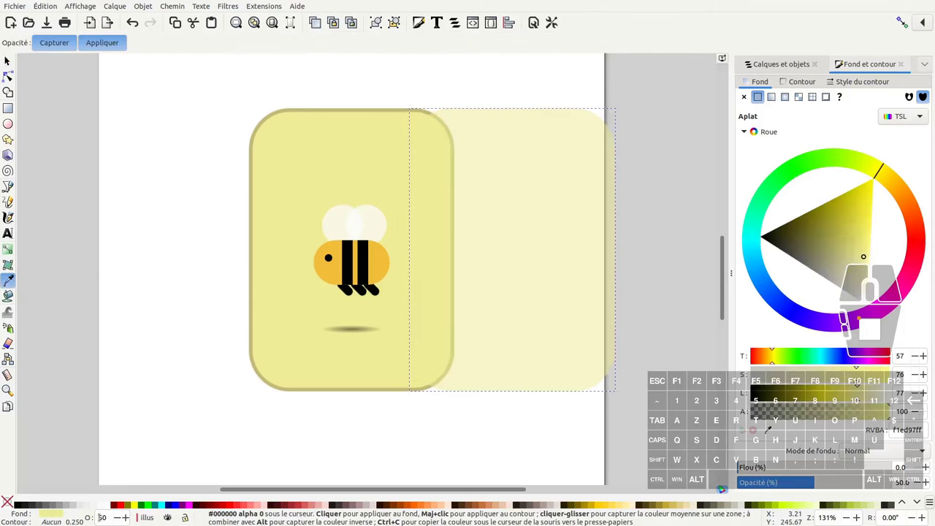
Step: Make the new rounded card 100% opaque and give it the first card's border colour
right_click(788, 395)
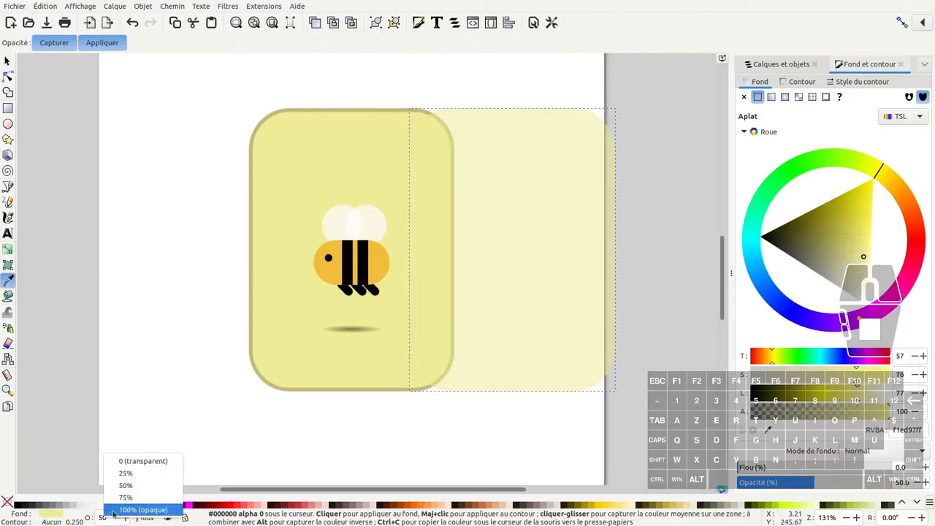
left_click(788, 395)
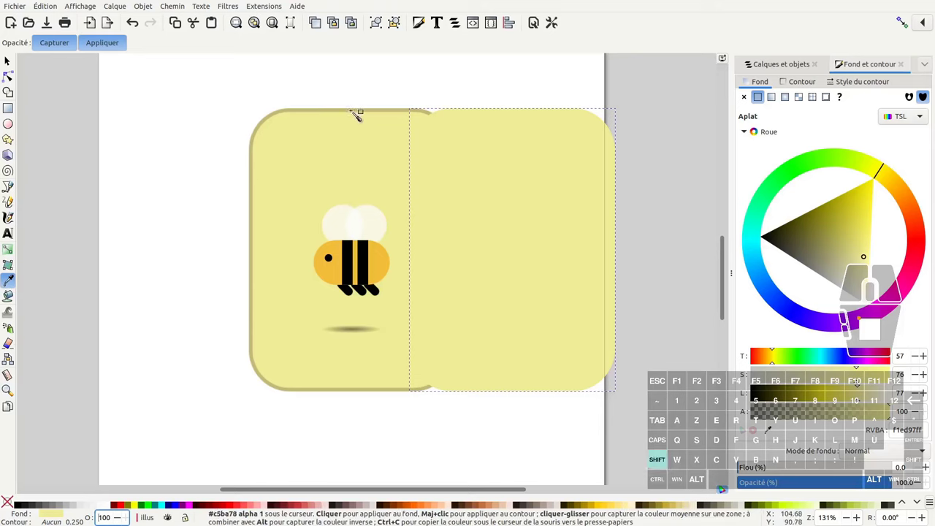
left_click(777, 395)
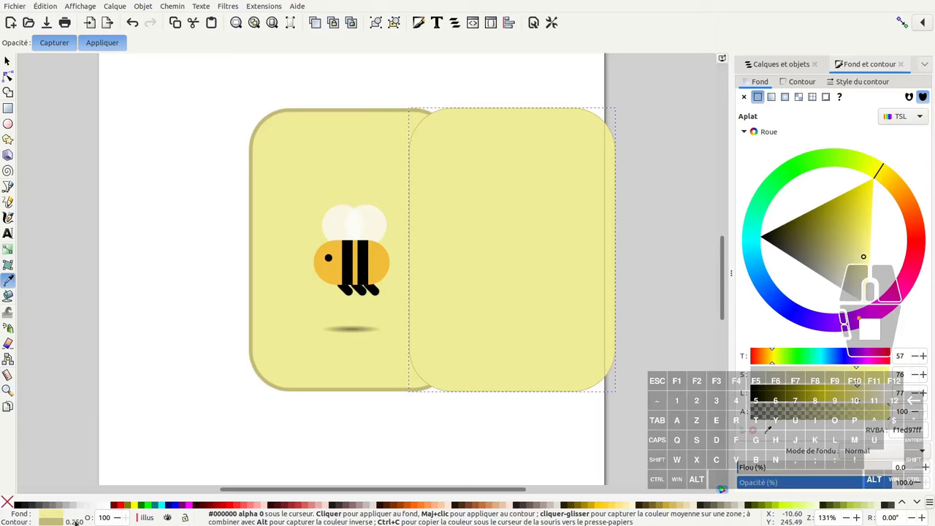
Step: Thicken the new card's outline with a width preset and show it in Layers and Objects
right_click(777, 396)
left_click(777, 396)
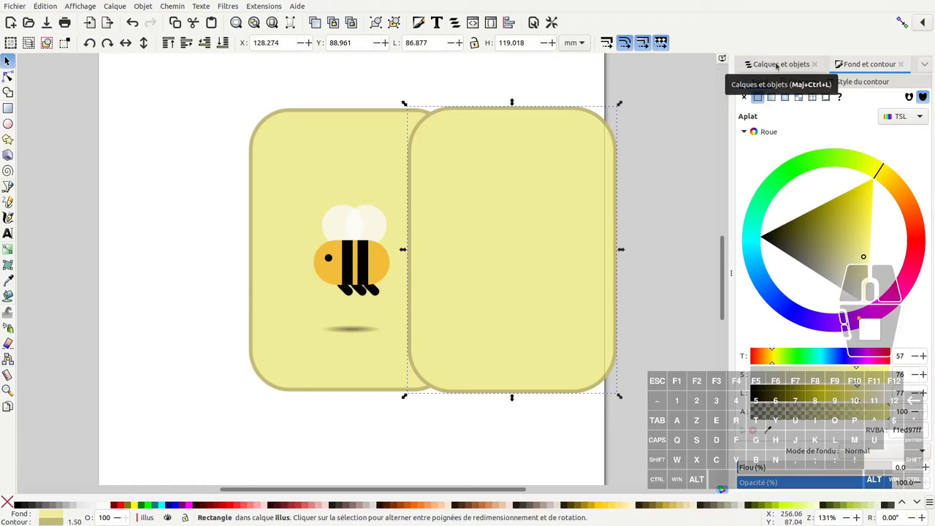
left_click(776, 65)
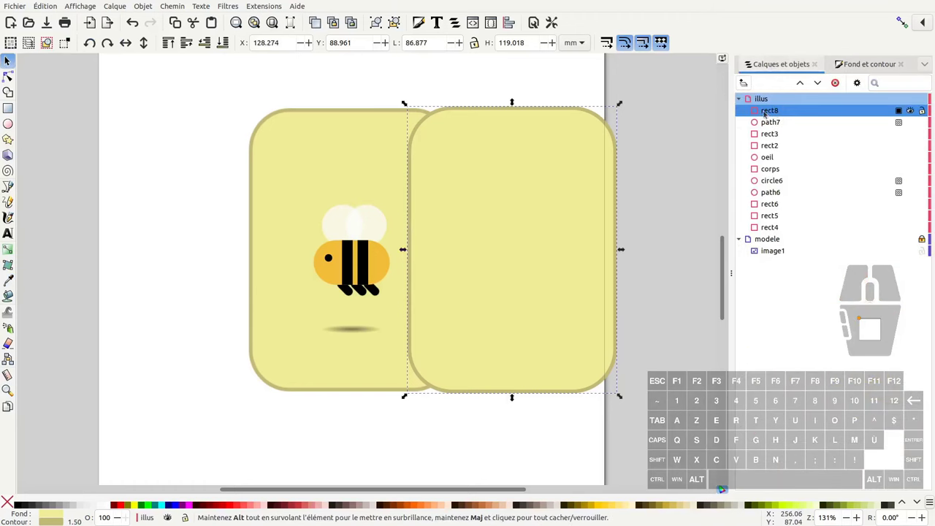